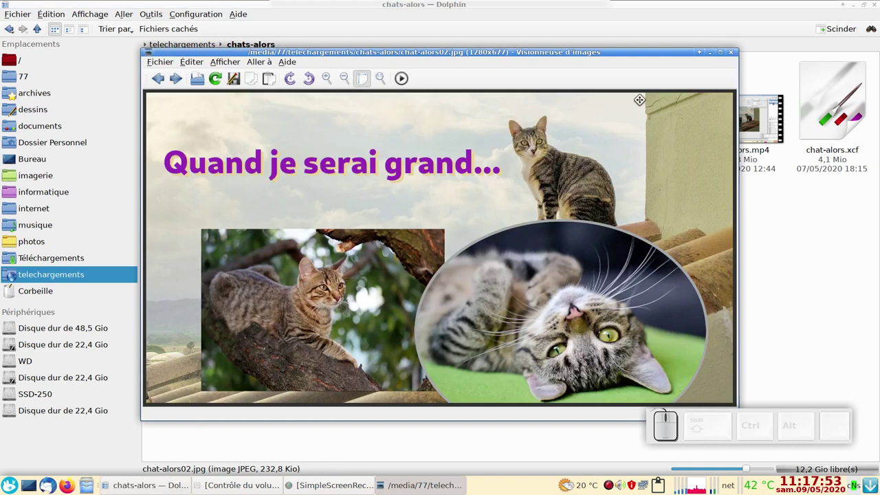
Close the collage preview and bring up the context menu for cat-2731706_1280.jpg.
left_click(738, 54)
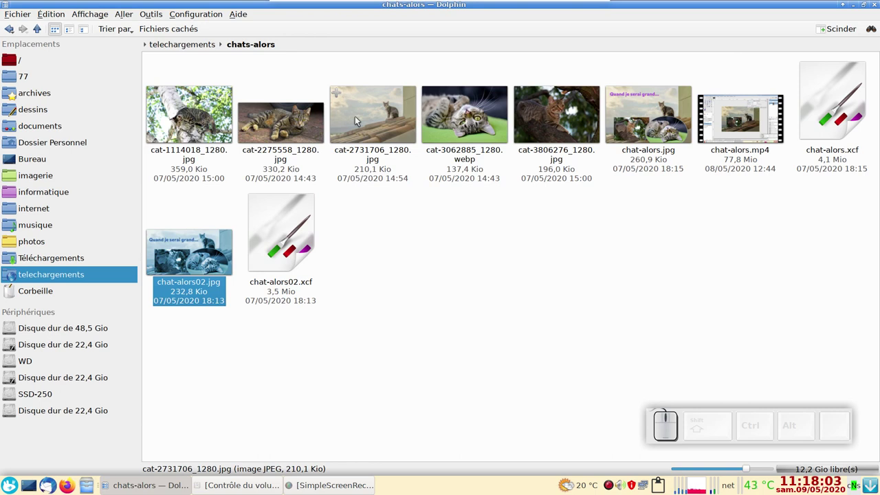
right_click(363, 112)
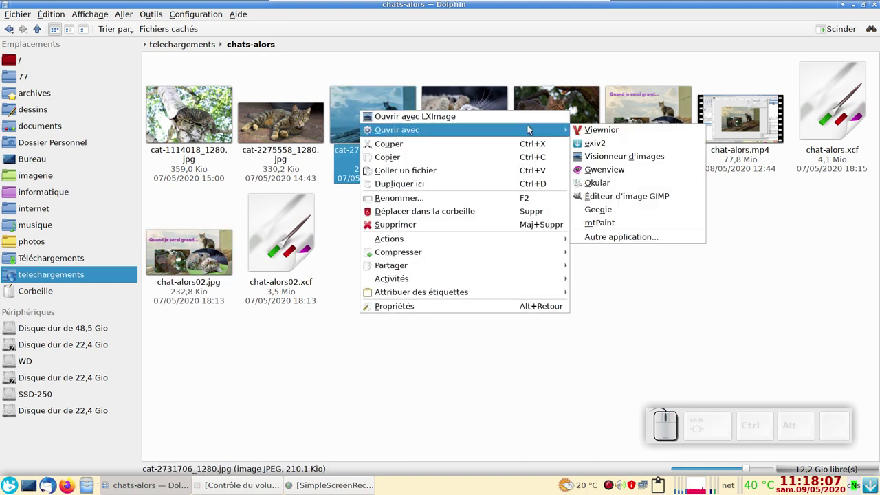
Launch the rooftop cat photo cat-2731706_1280.jpg in the GIMP image editor.
left_click(624, 195)
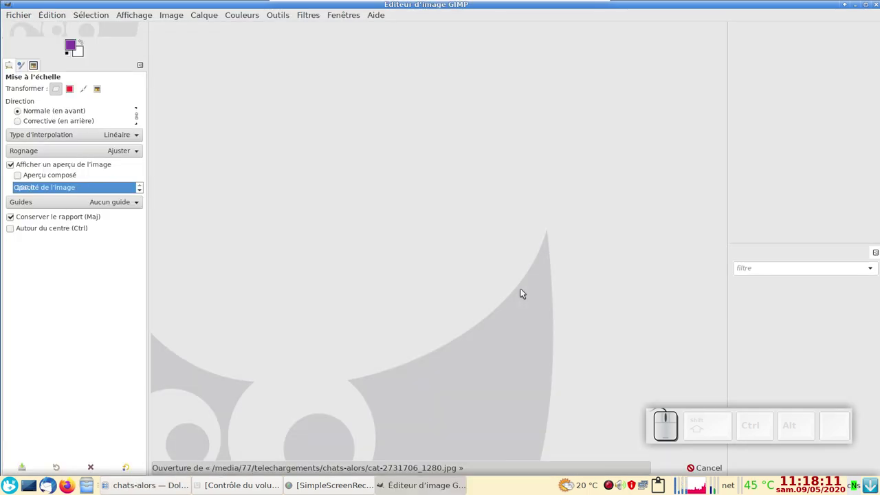
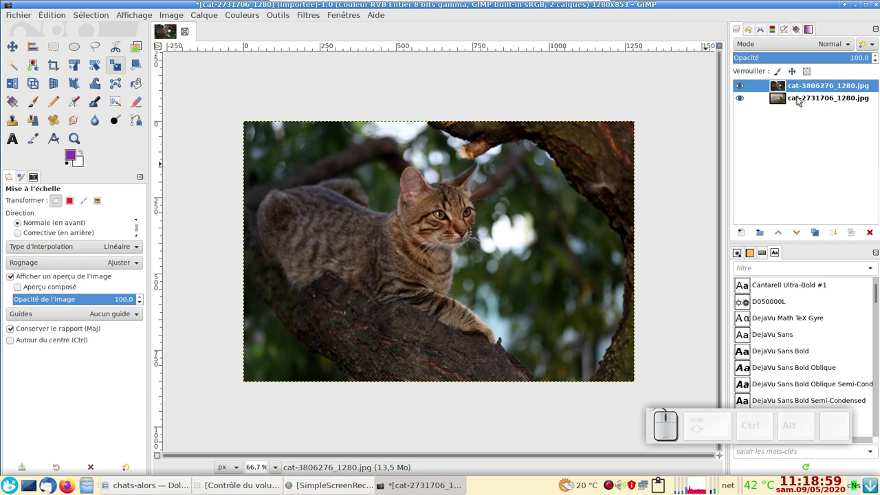
Rename the rooftop cat layer to chat-toit.
left_click(799, 98)
key("F2")
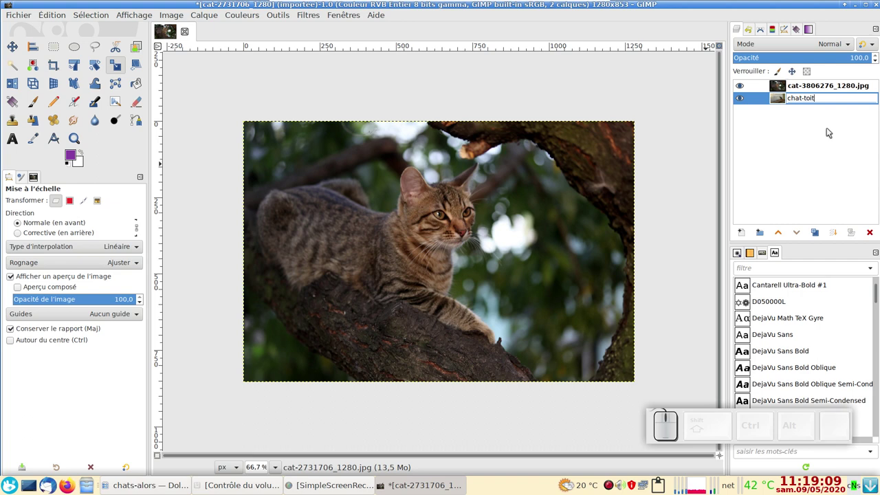
key("Return")
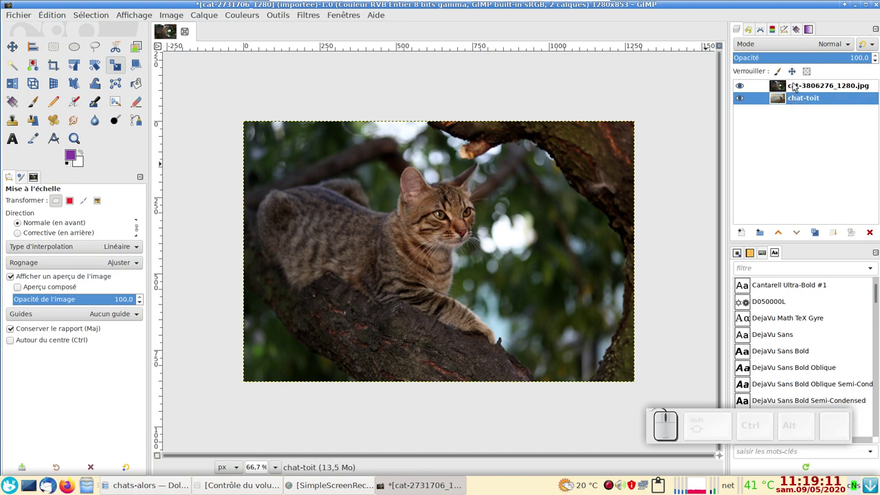
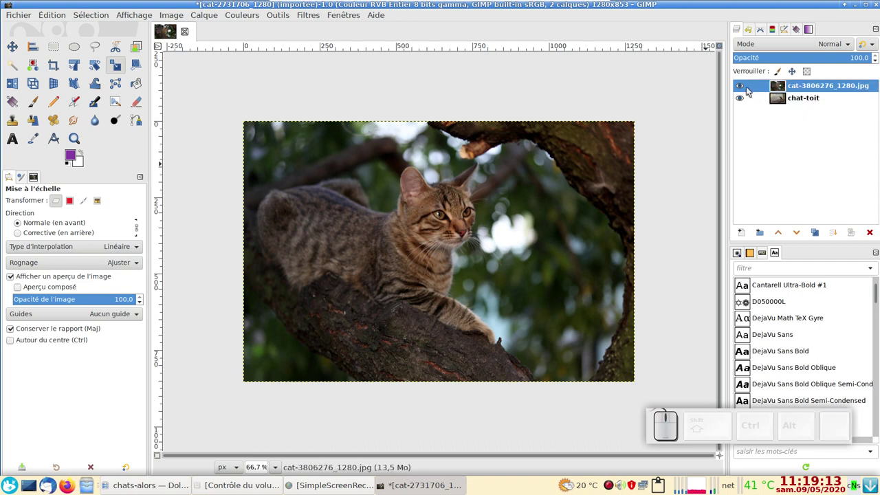
Toggle the tree cat layer's visibility repeatedly to compare it with the rooftop scene.
left_click(743, 86)
left_click(743, 86)
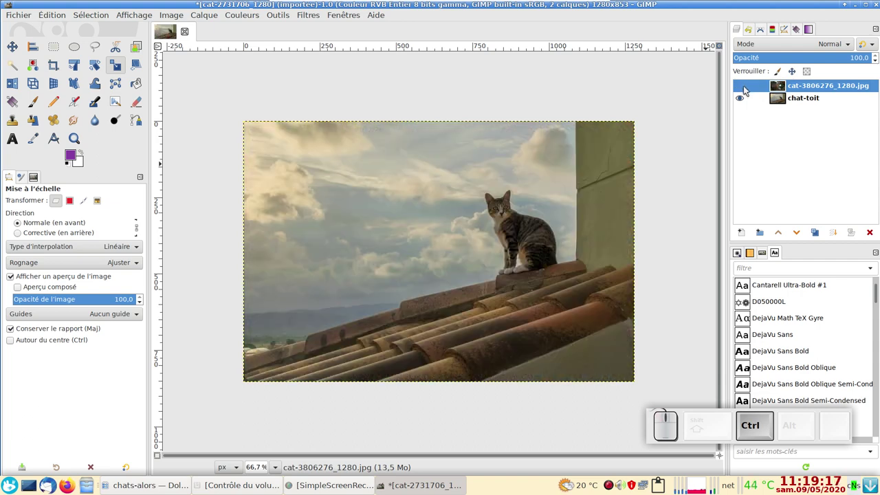
left_click(750, 86)
left_click(745, 85)
left_click(746, 84)
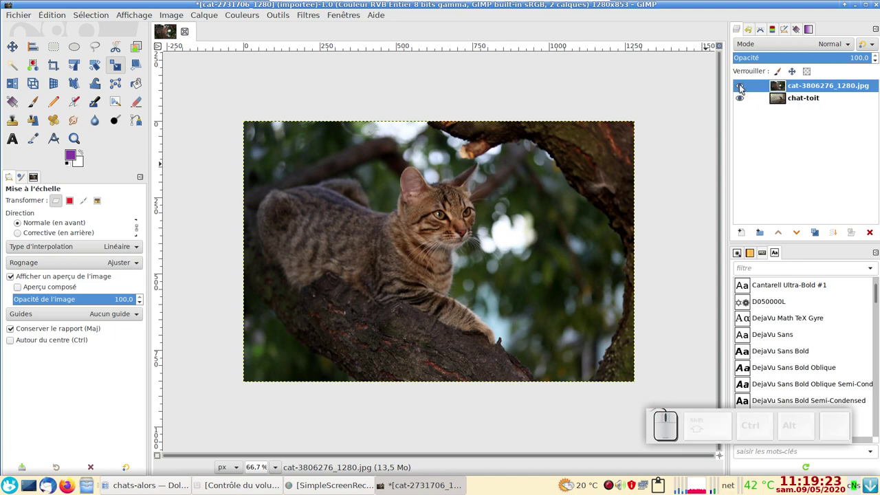
left_click(747, 87)
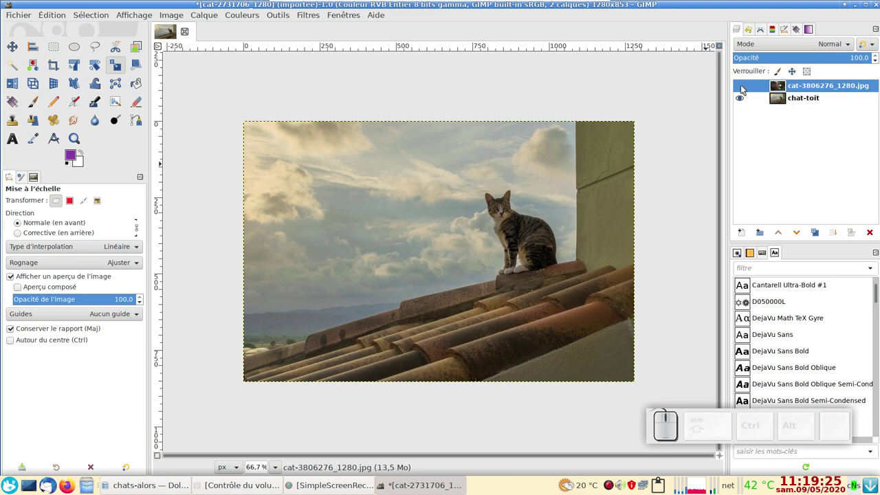
left_click(748, 87)
left_click(739, 97)
left_click(740, 97)
left_click(740, 96)
left_click(740, 96)
left_click(740, 97)
left_click(739, 96)
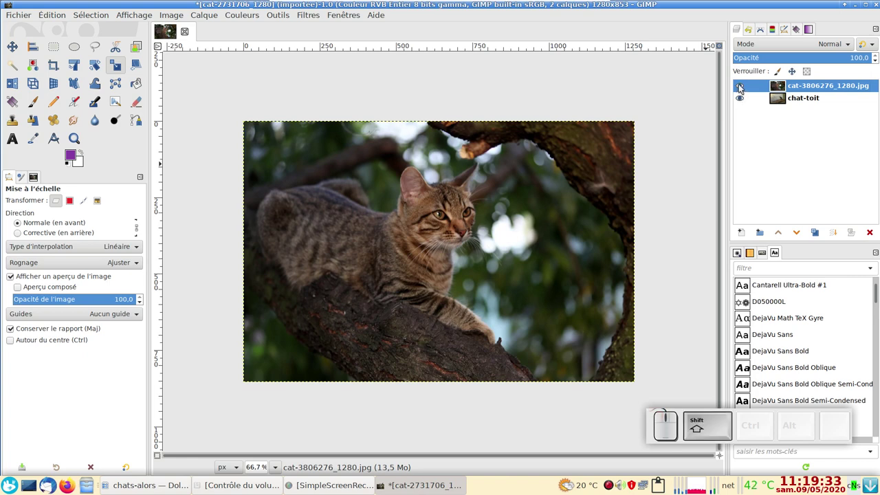
left_click(745, 86)
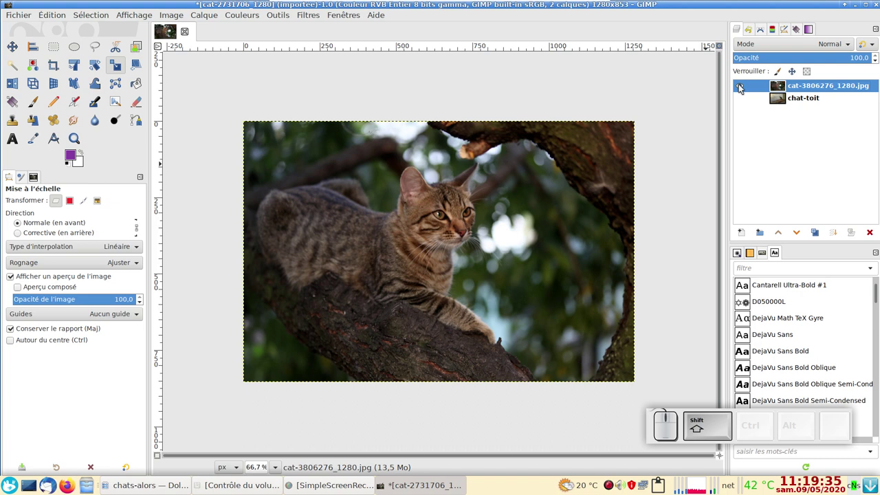
left_click(747, 86)
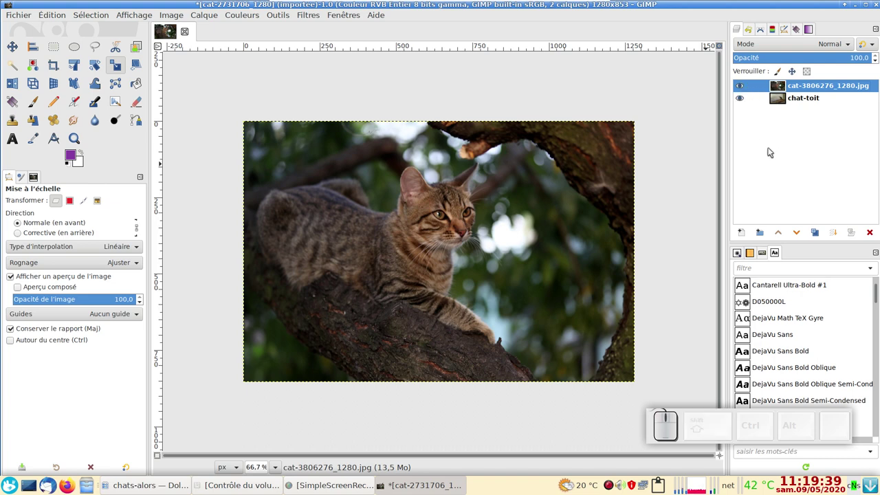
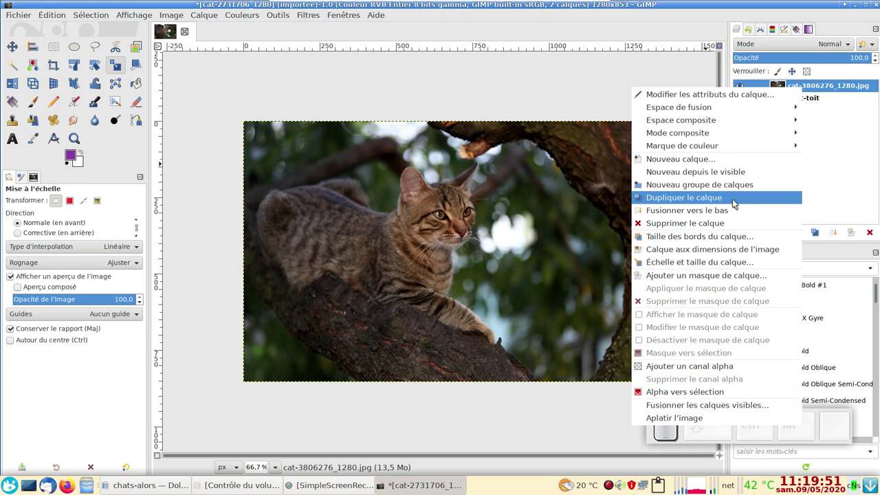
Dismiss the layer options and rename the tree cat layer to chat-arbre.
left_click(817, 162)
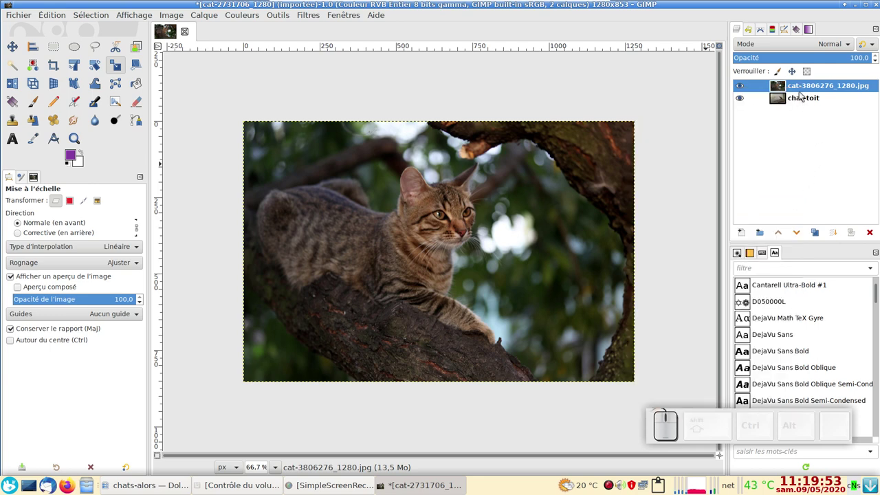
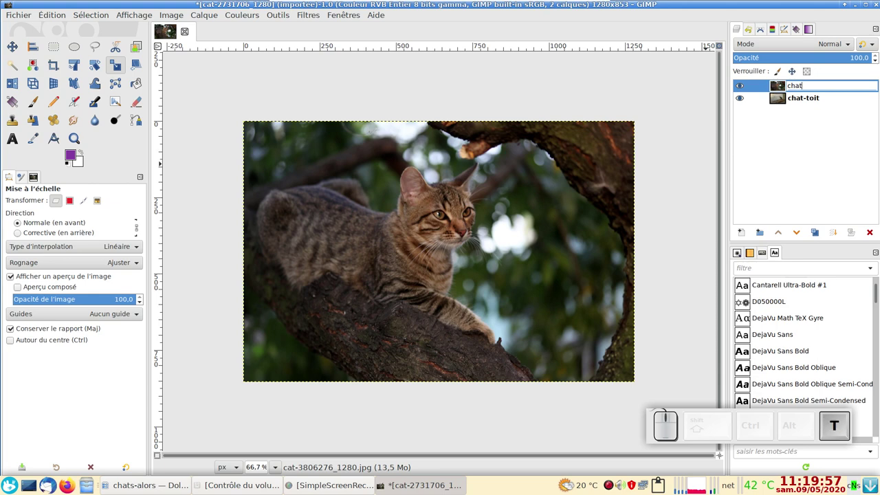
key("a")
key("r")
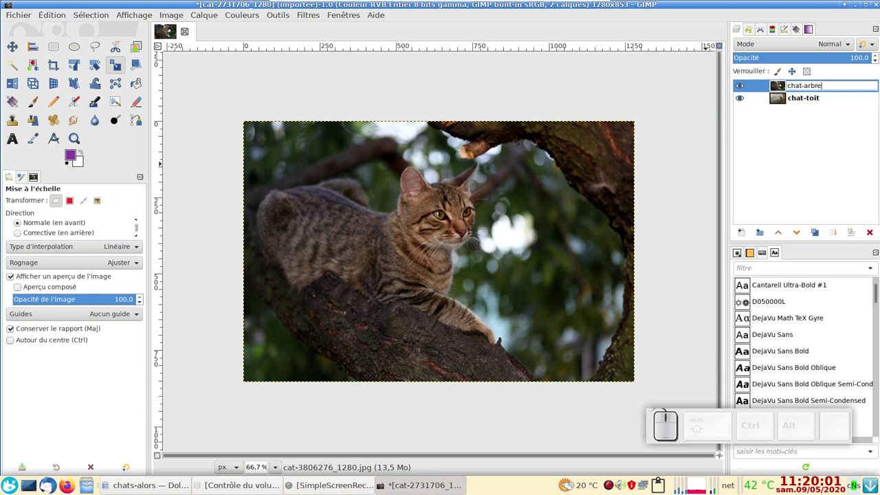
Confirm chat-arbre, try the Unified Transform tool on layer, selection and path modes, then cancel the distorted result.
key("Return")
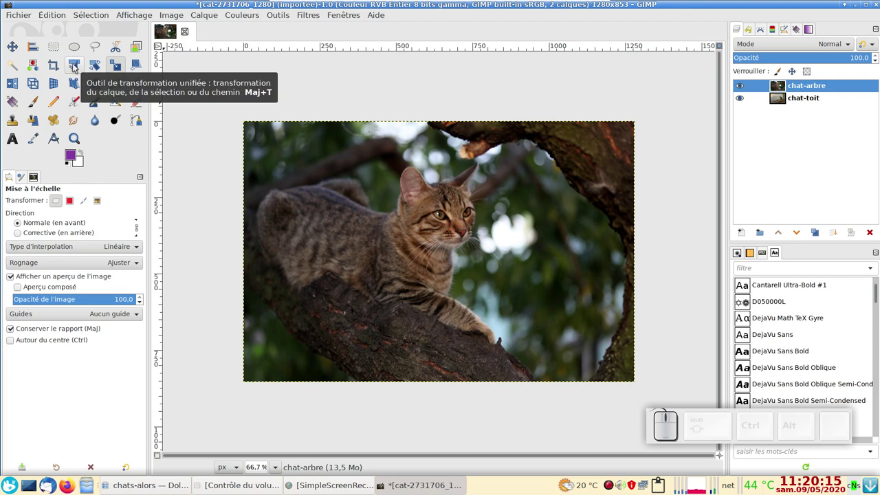
left_click(76, 66)
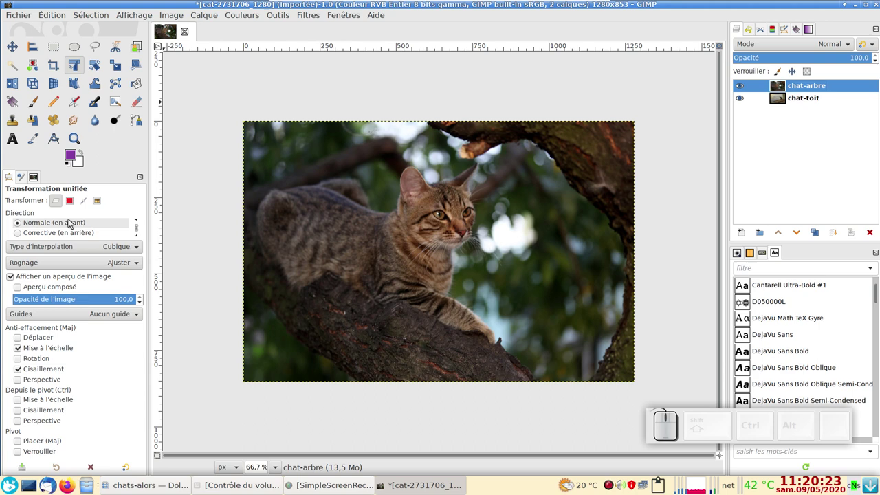
left_click(73, 205)
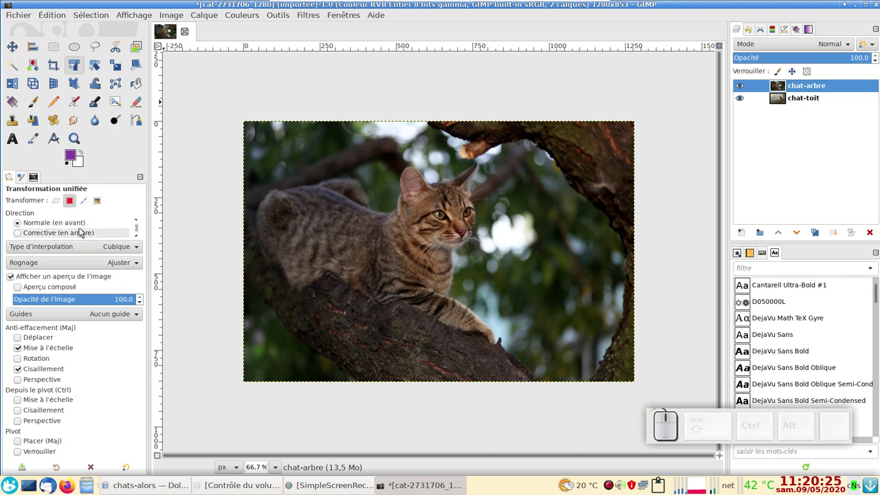
left_click(85, 206)
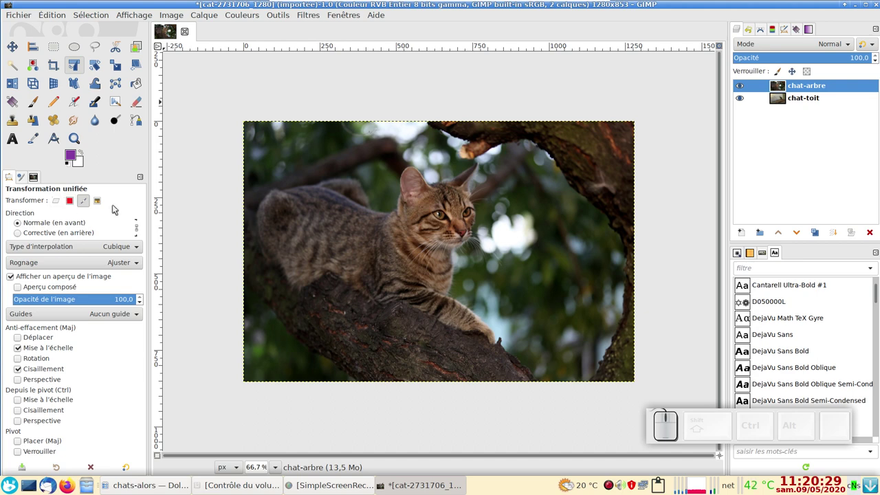
left_click(55, 203)
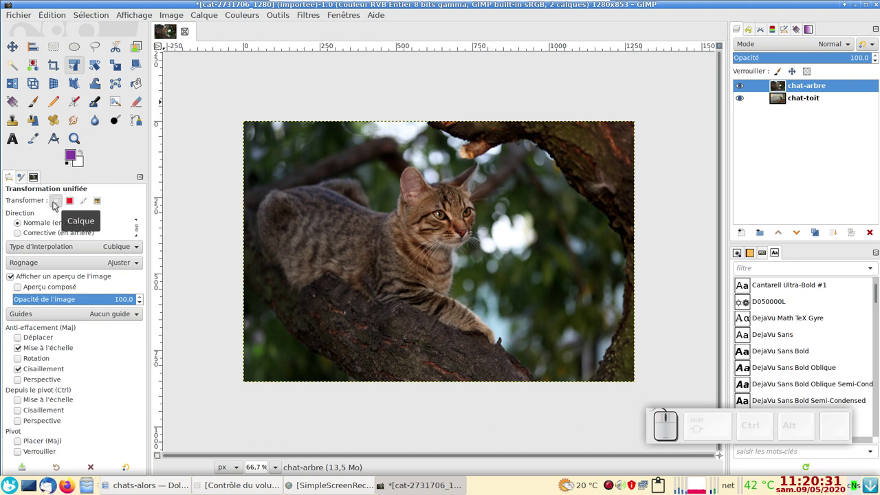
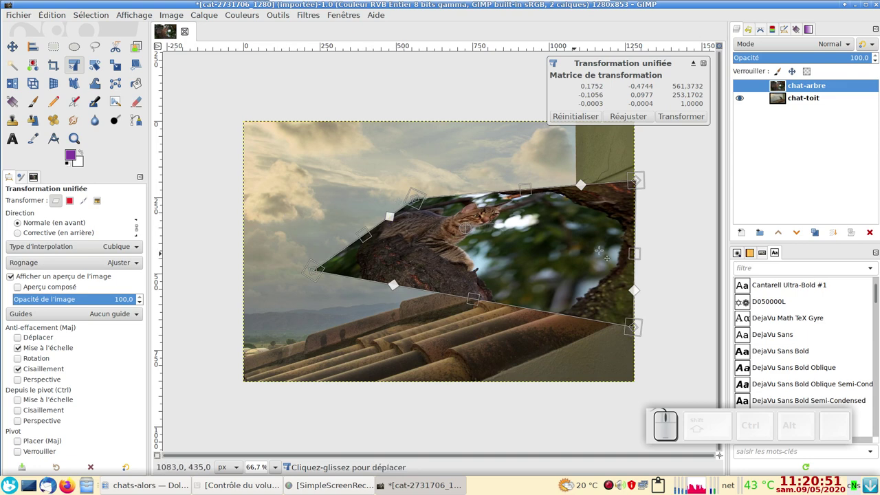
key("Escape")
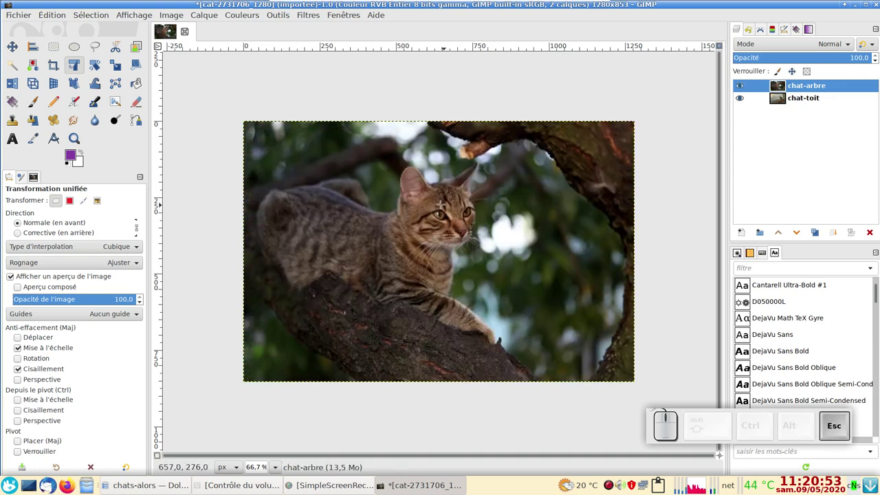
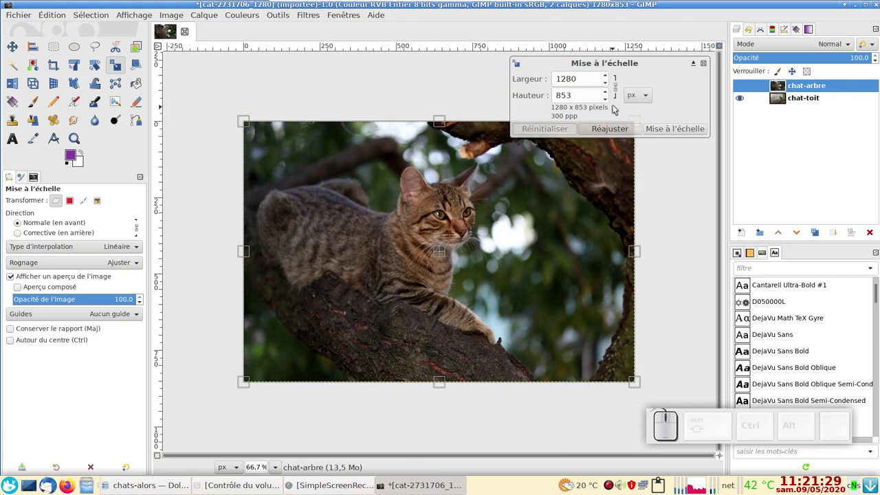
Lock the width-to-height ratio in the Scale dialog and show the size units list.
left_click(618, 87)
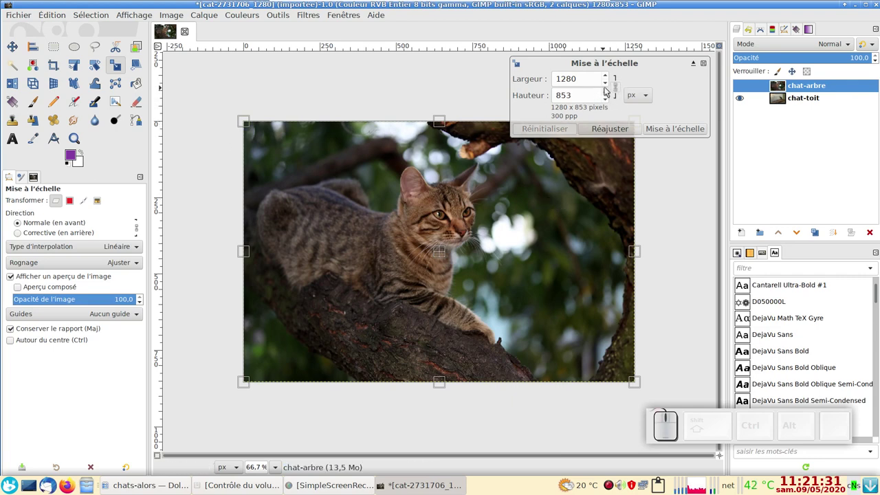
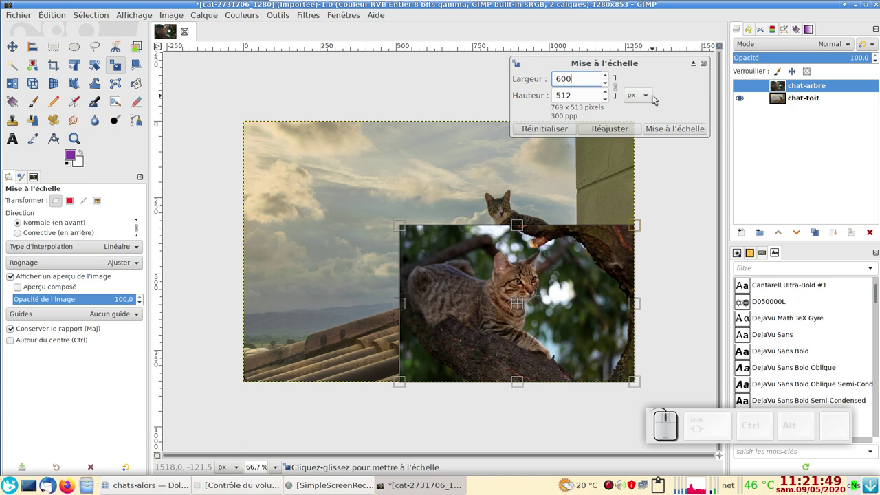
left_click(649, 98)
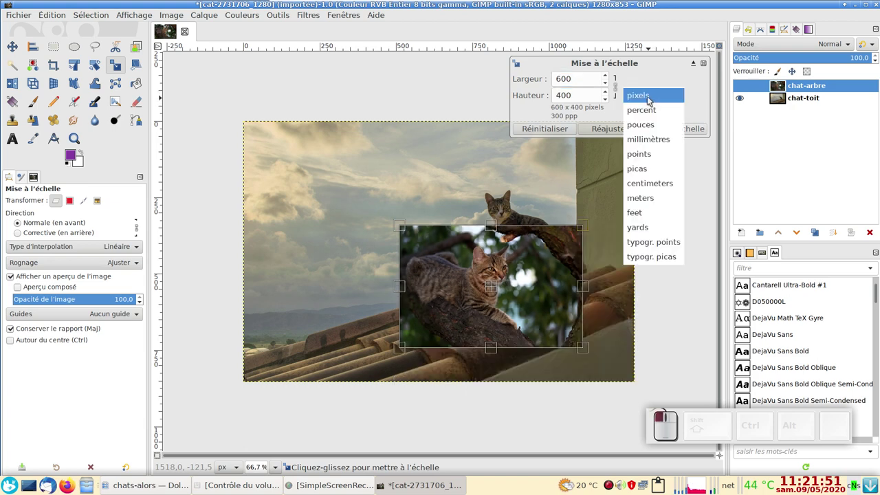
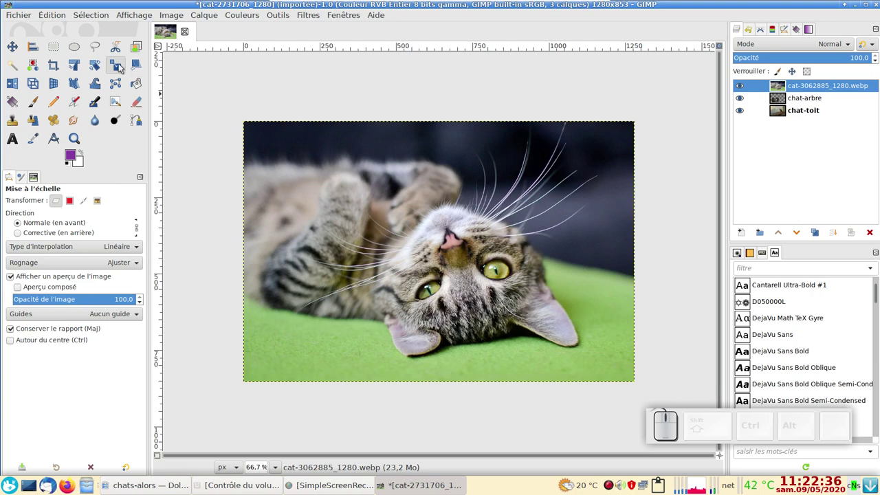
Scale the lying-cat photo layer to 700 by 416 pixels.
left_click(124, 65)
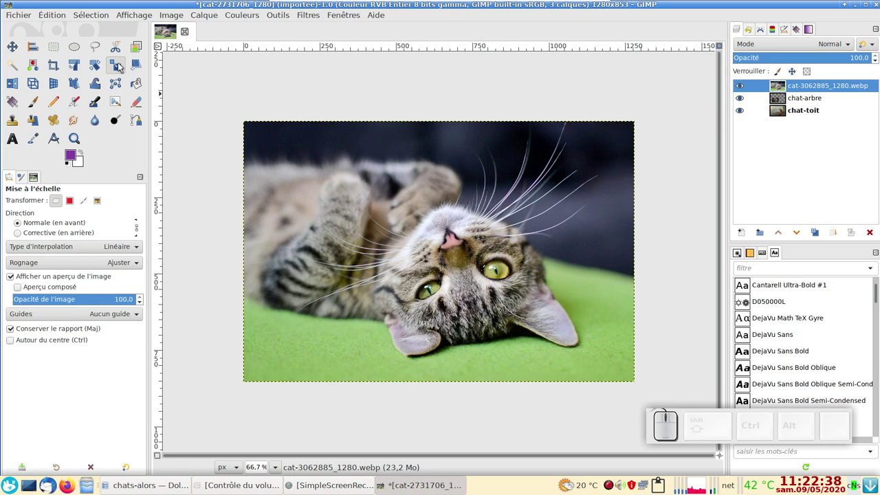
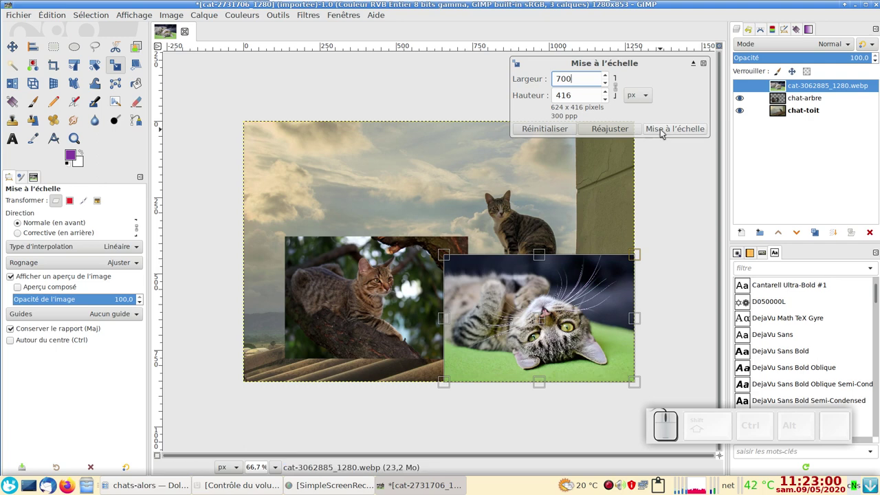
left_click(662, 129)
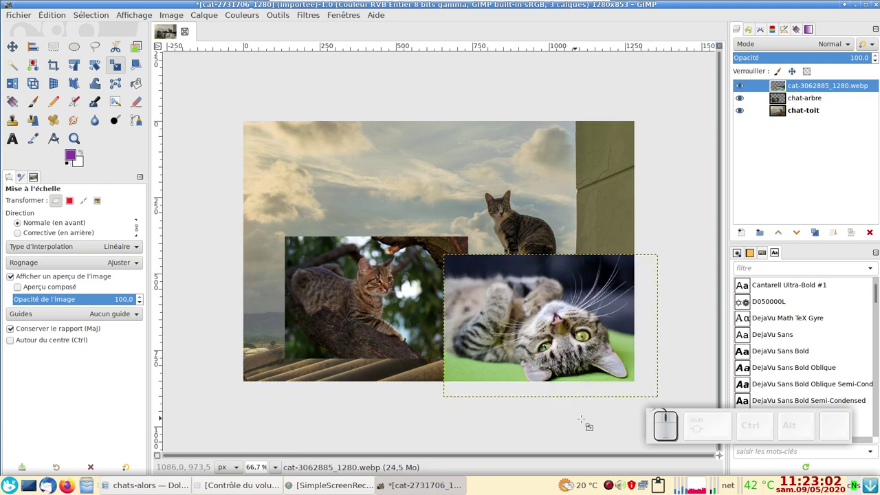
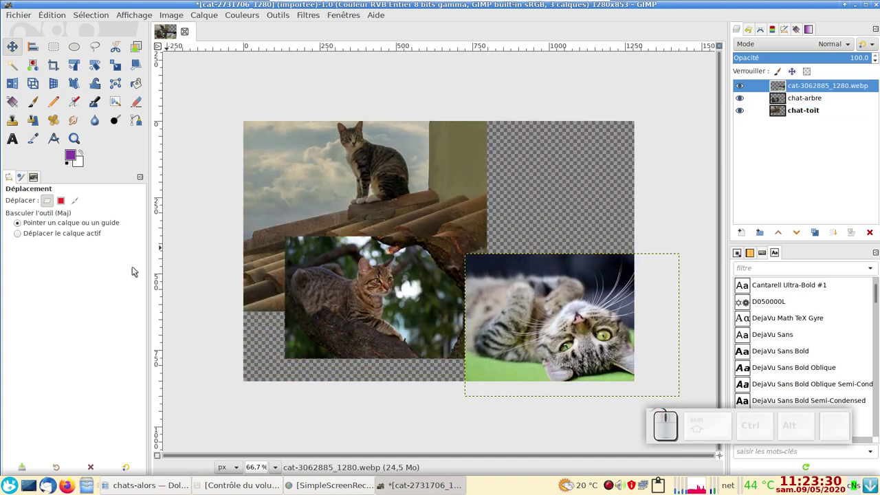
Undo the accidental move of the roof photo and enable snapping to the canvas edges.
key("ctrl+z")
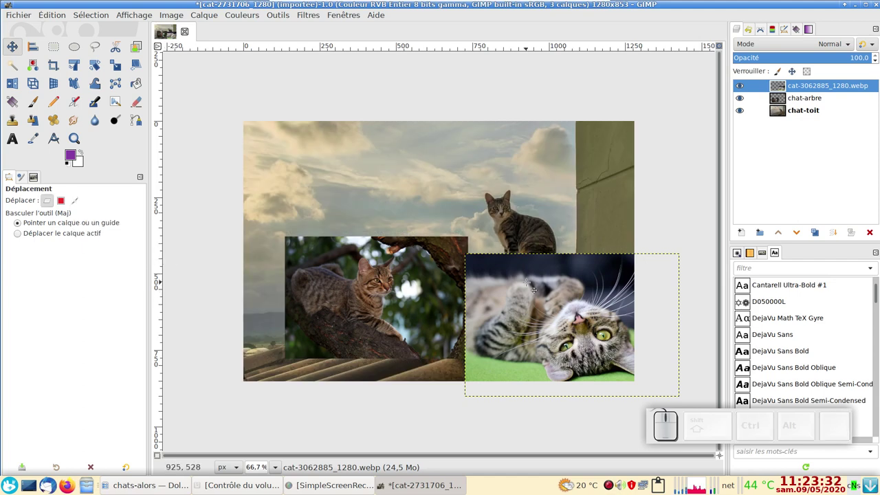
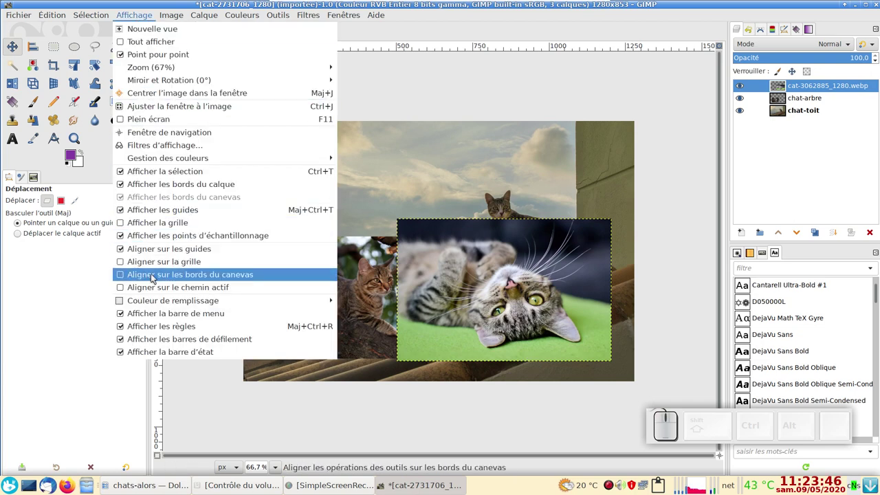
left_click(140, 277)
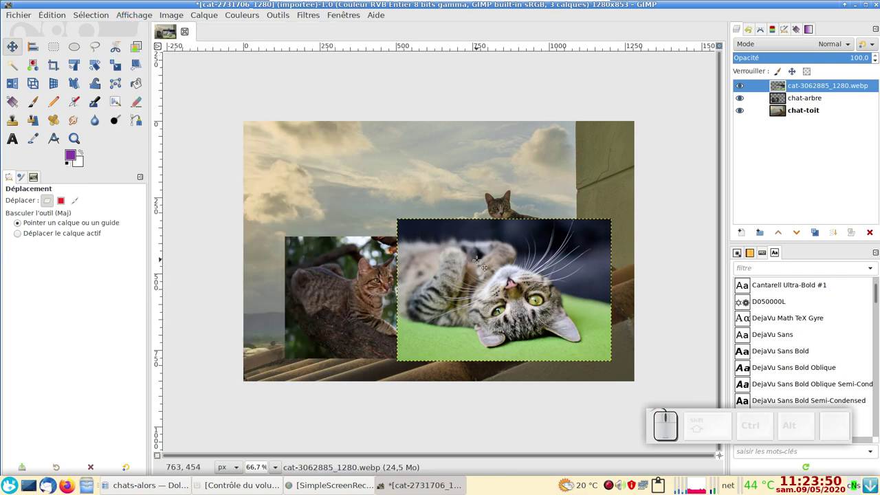
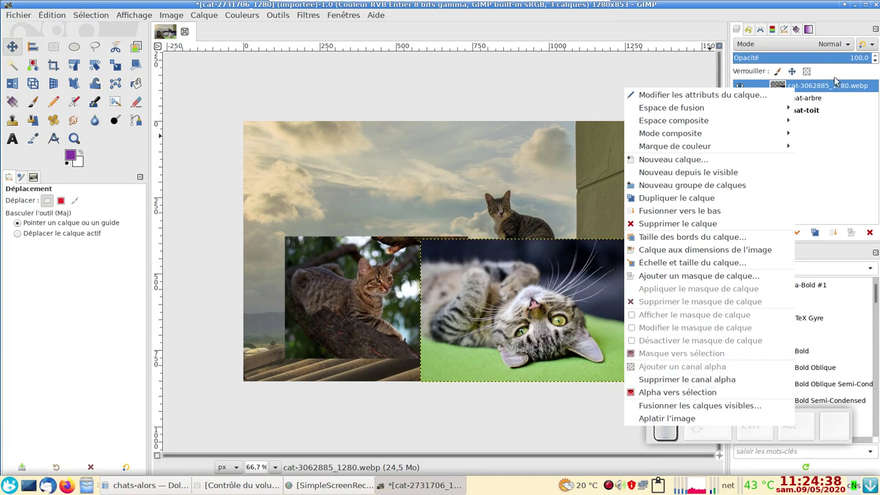
Draw an ellipse selection over the lying-cat photo, check its mask in Channels, and invert the selection.
left_click(840, 88)
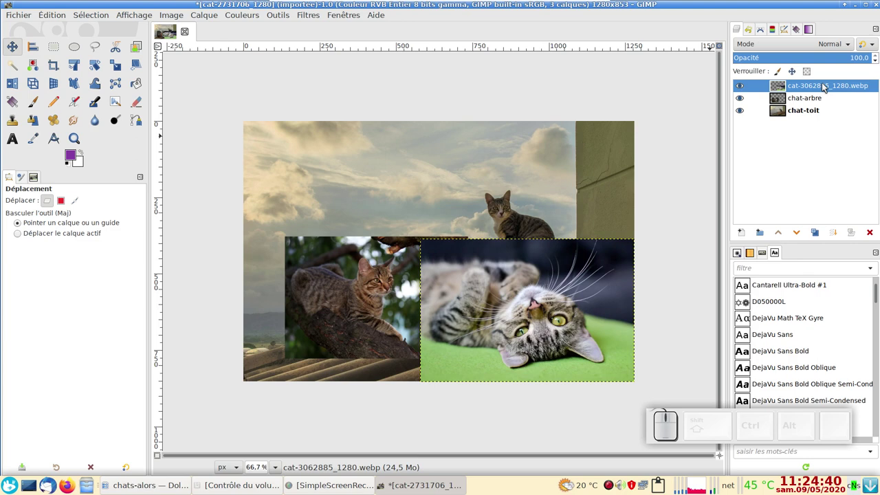
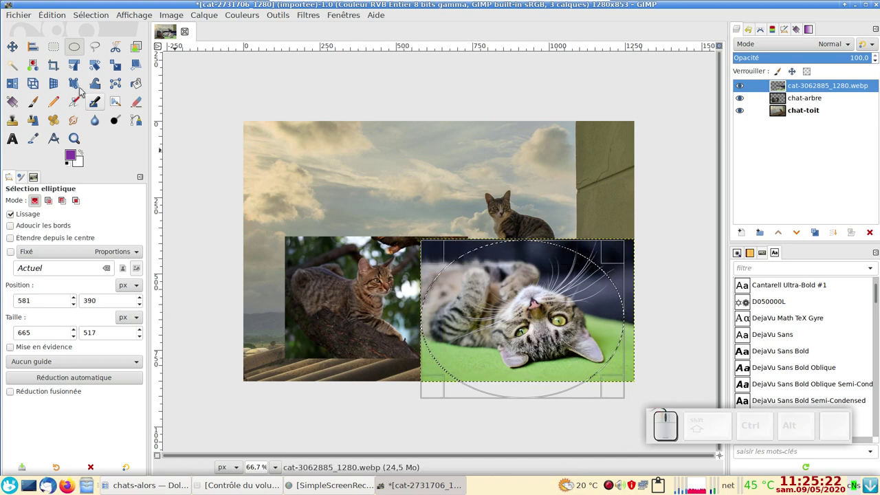
left_click(92, 14)
left_click(104, 251)
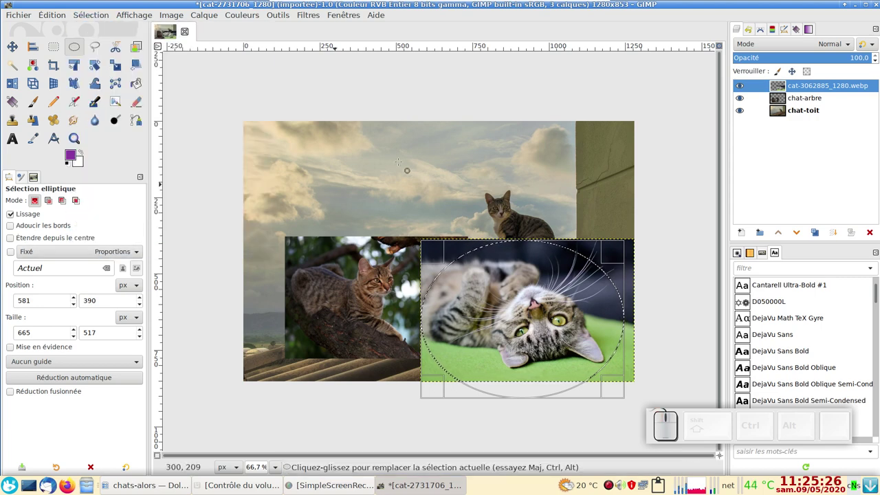
left_click(762, 29)
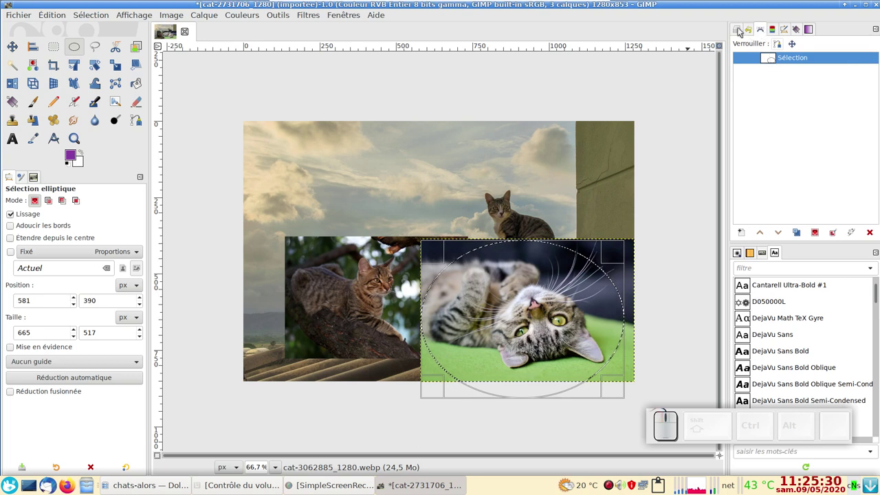
left_click(739, 28)
left_click(93, 12)
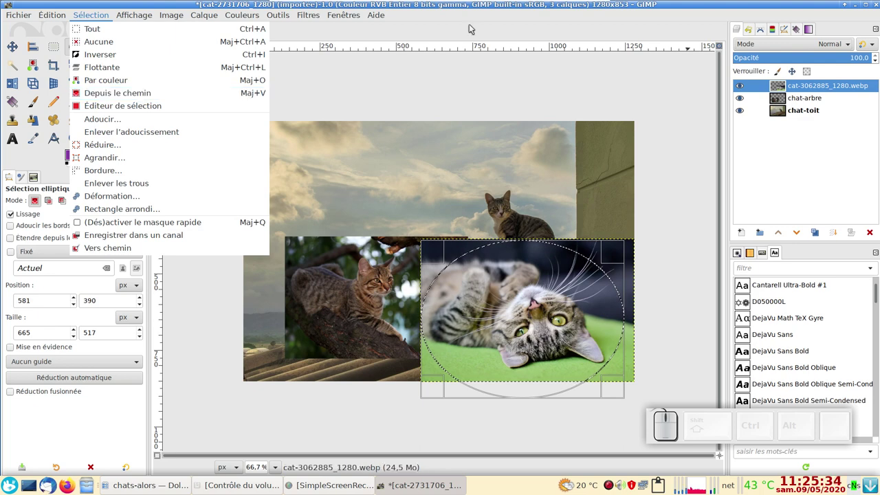
left_click(470, 24)
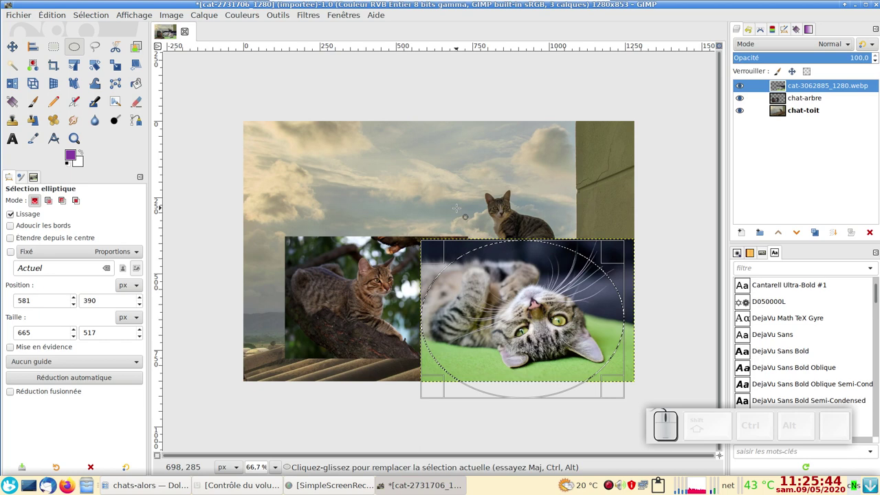
Delete everything outside the oval, undoing a first wrong erase, then clear the selection.
key("Delete")
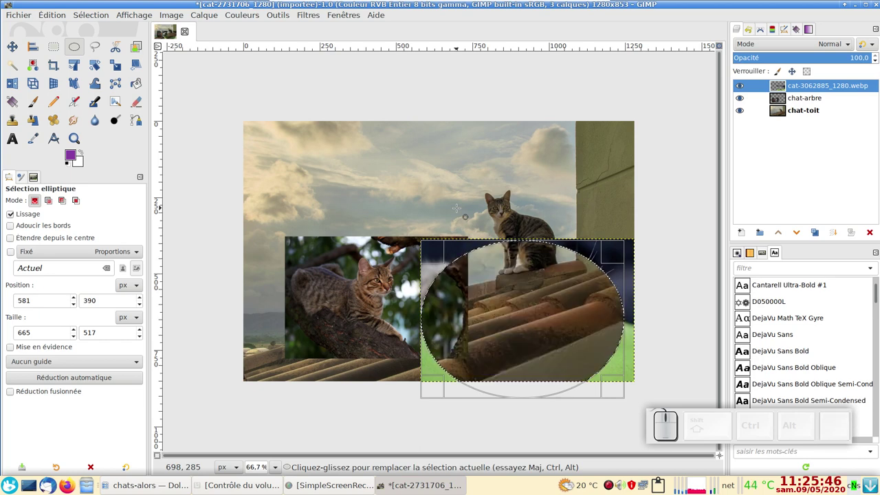
key("ctrl+z")
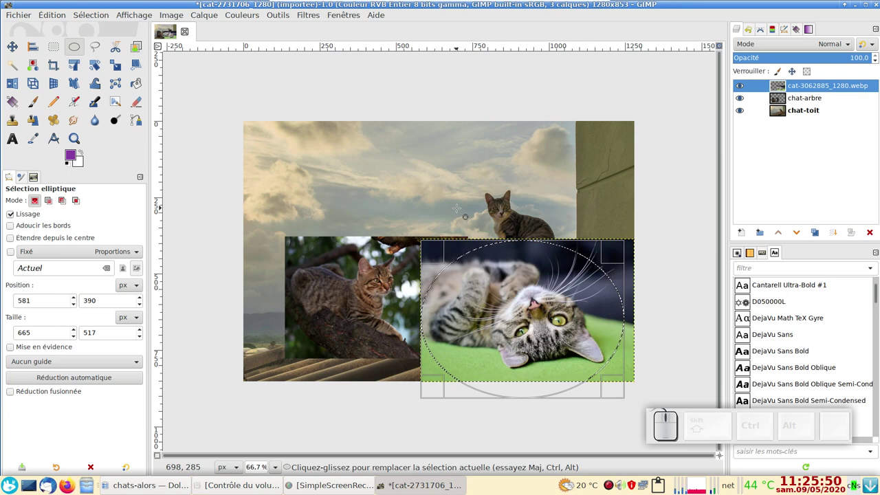
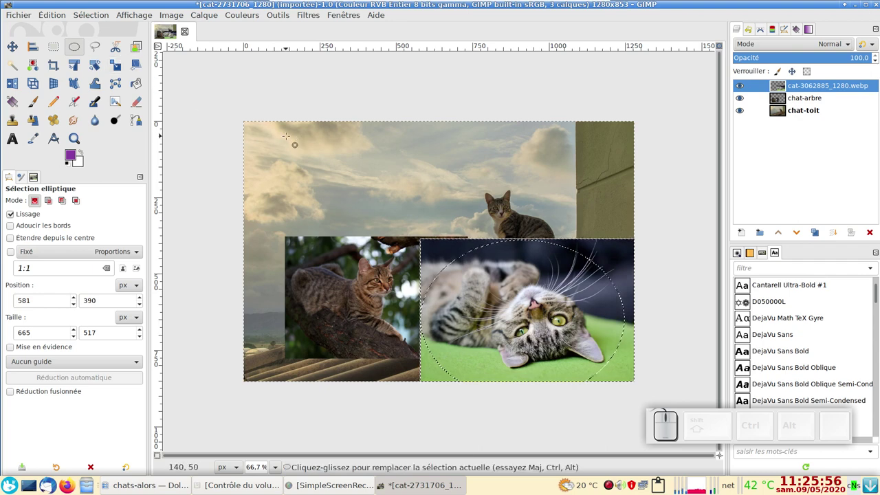
key("Delete")
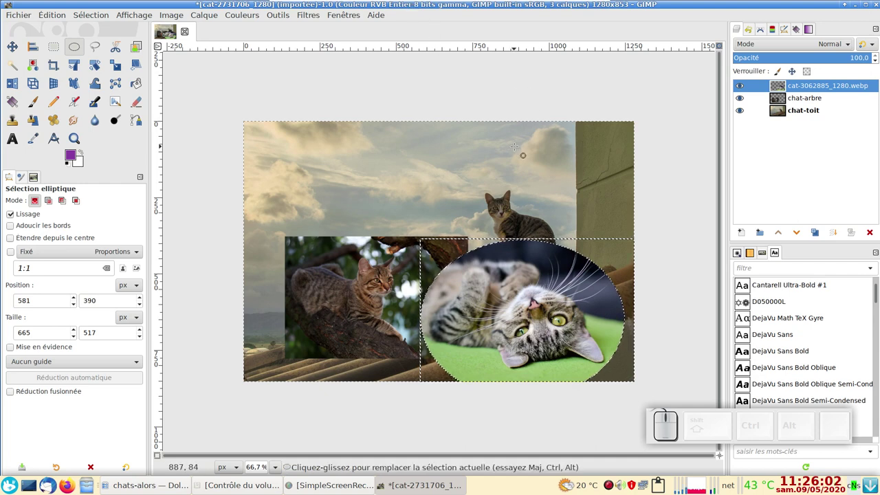
key("ctrl+shift+a")
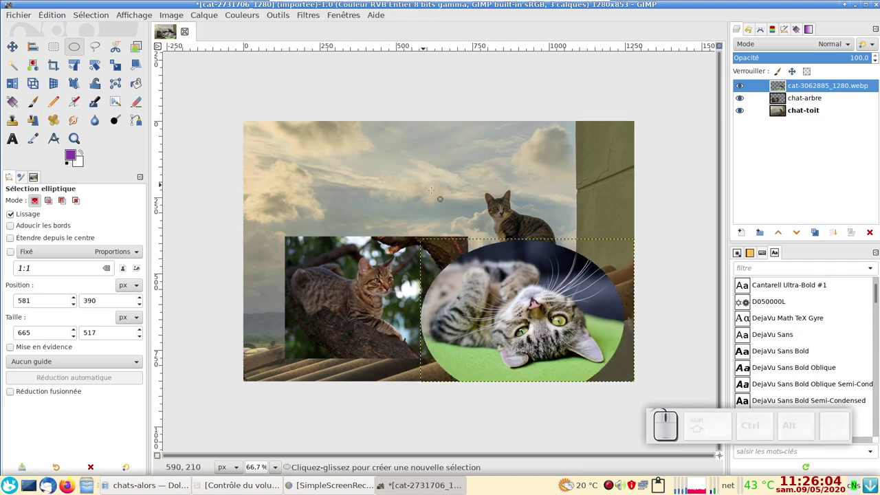
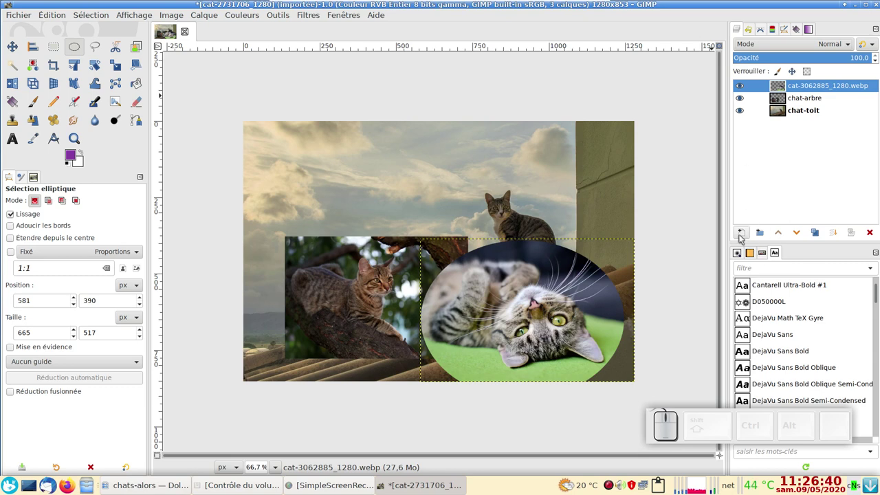
Create a new transparent layer through the Nouveau calque dialog.
left_click(742, 231)
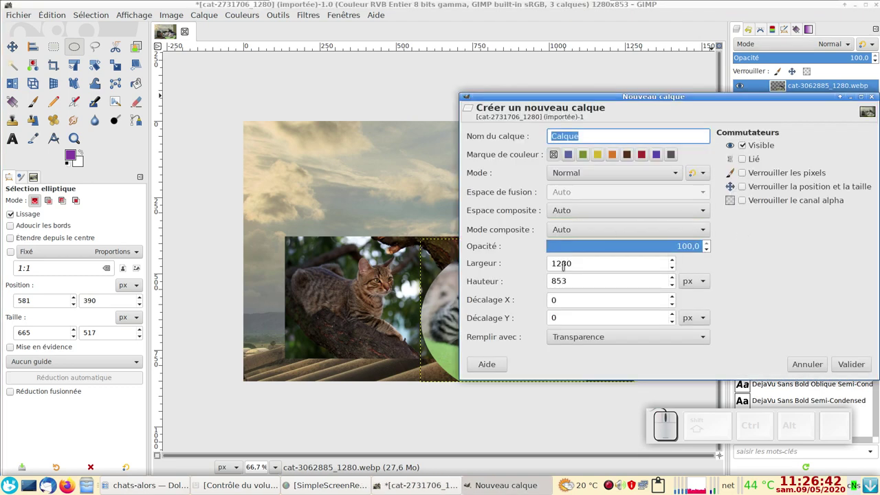
left_click_drag(582, 341, 610, 334)
left_click(846, 362)
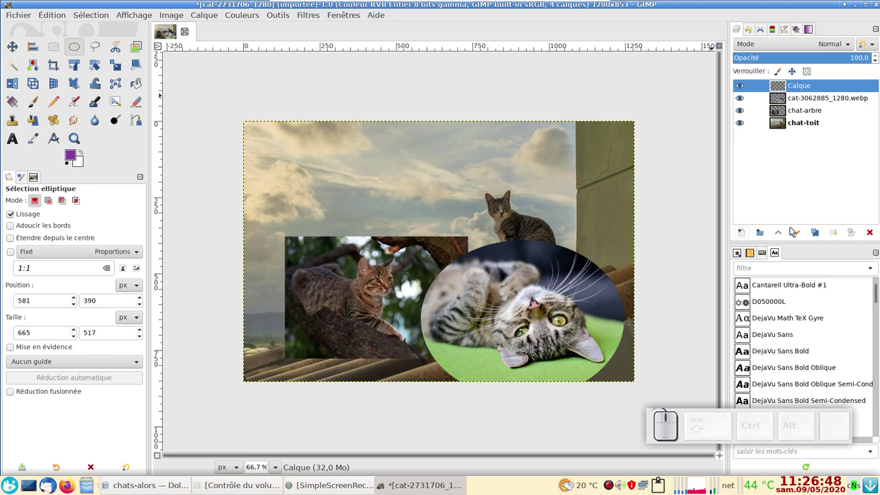
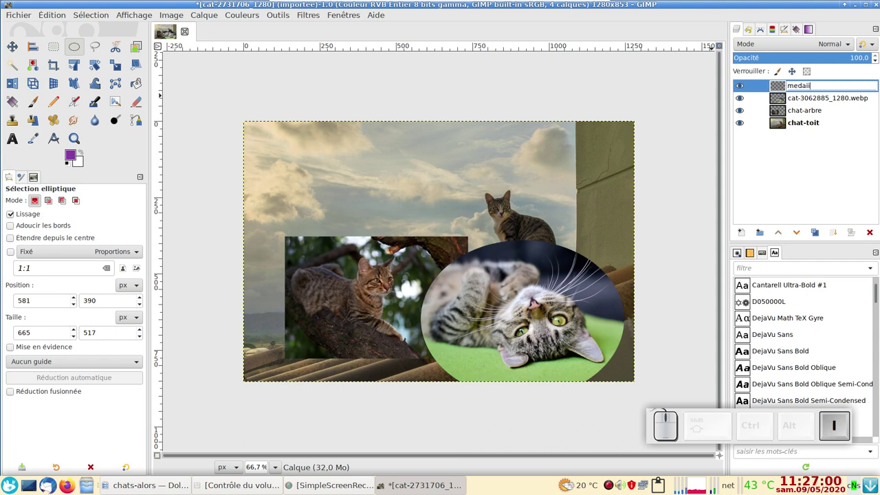
Correct the spelling and confirm the layer name medailon.
key("BackSpace")
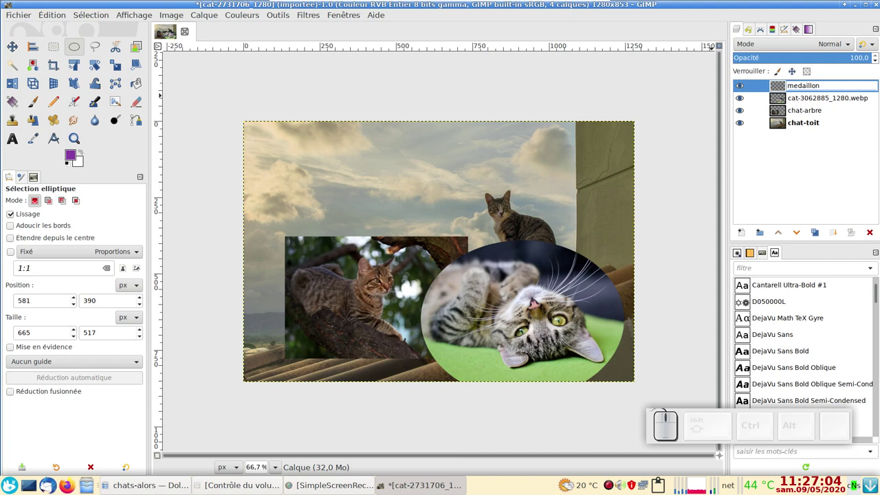
key("BackSpace")
key("BackSpace")
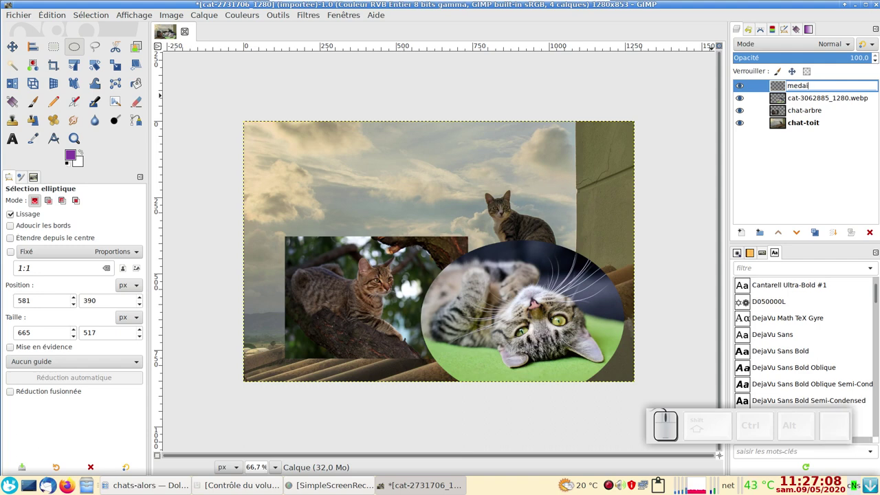
key("Return")
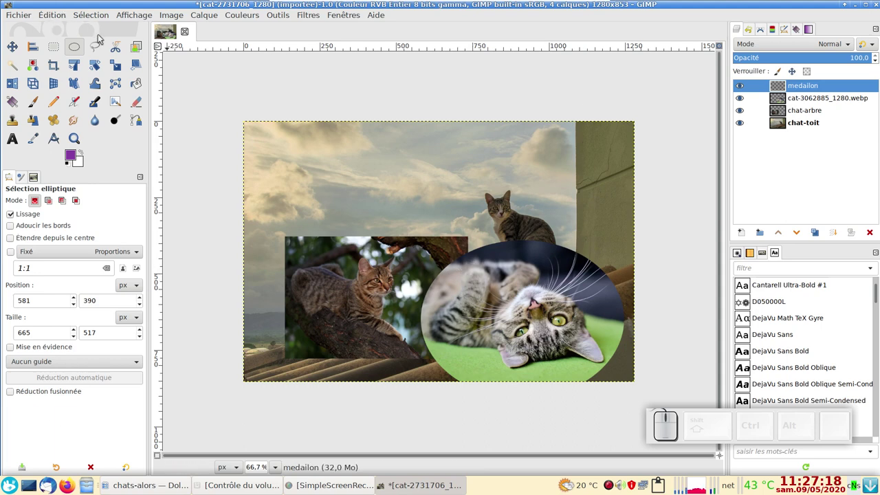
Select the photo's oval shape, check its mask in Channels, and start growing the selection by 5 px.
left_click(88, 17)
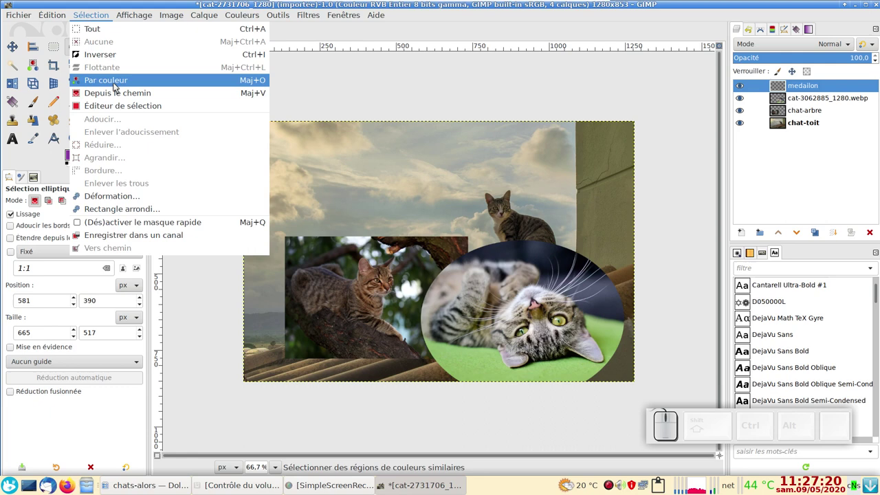
left_click(123, 95)
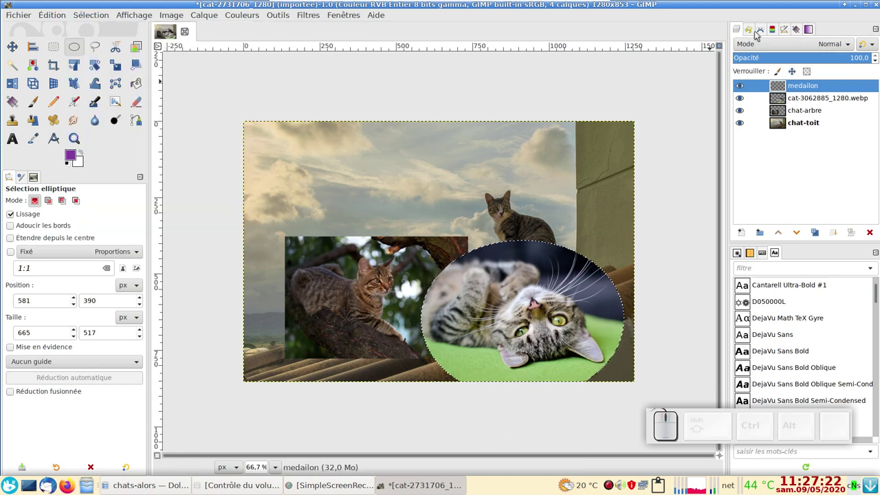
left_click(761, 31)
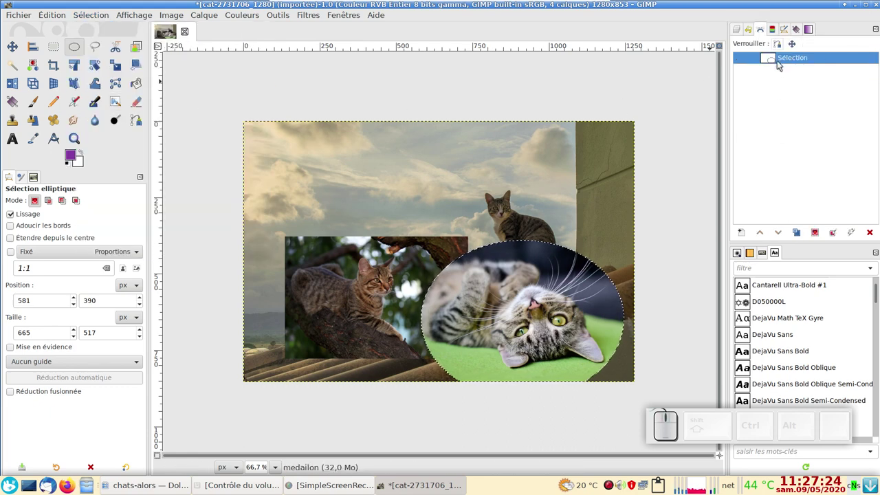
left_click(735, 31)
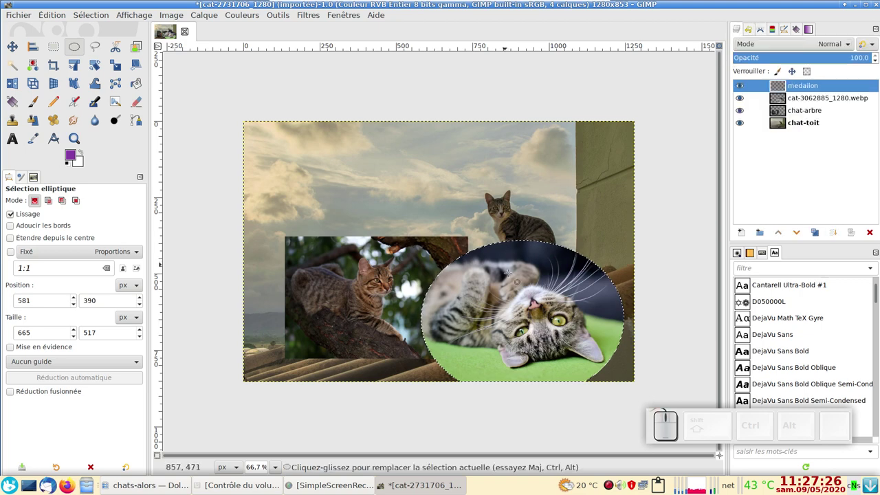
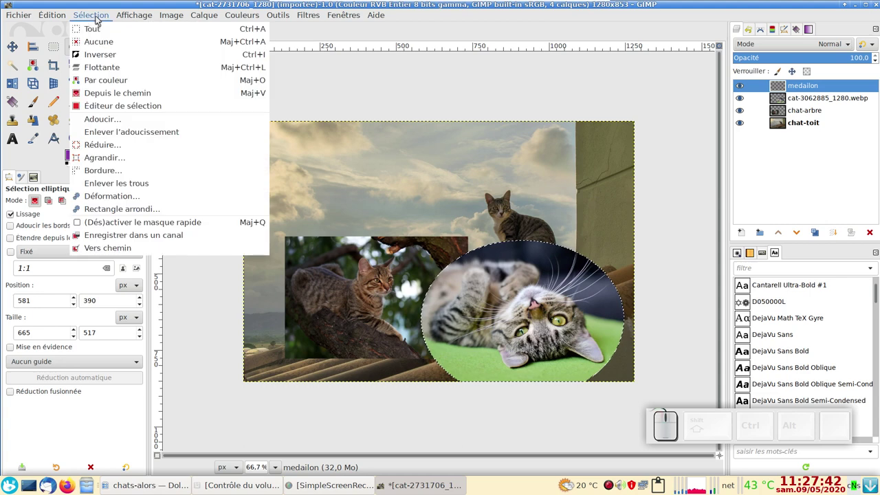
left_click(133, 156)
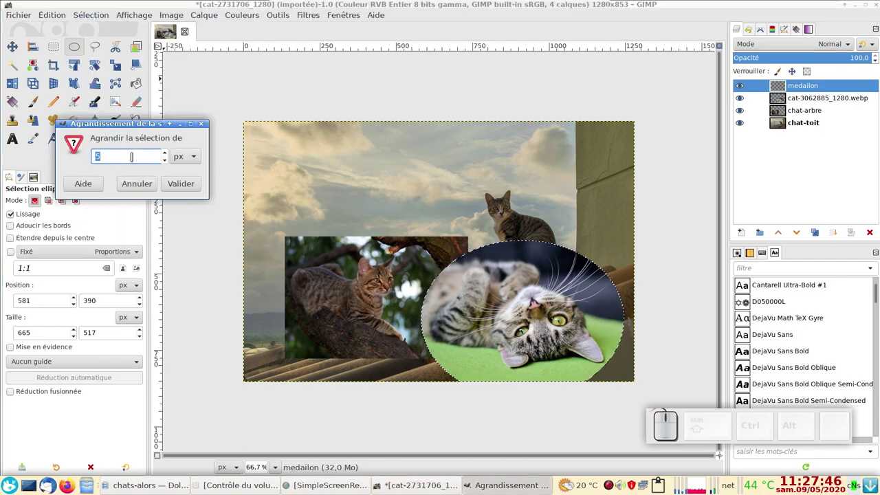
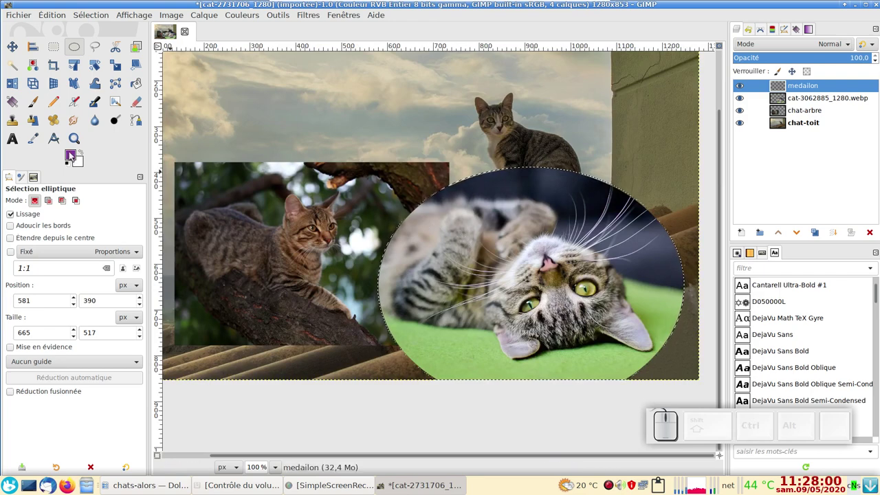
scroll("down", 3)
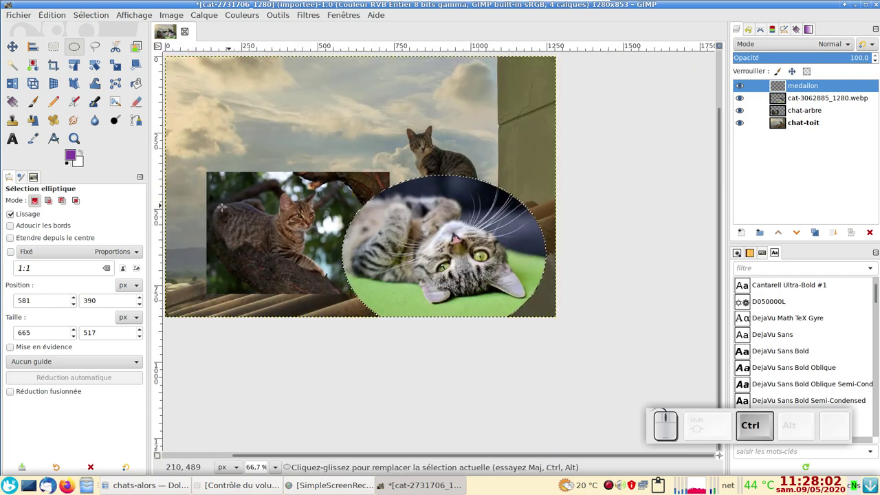
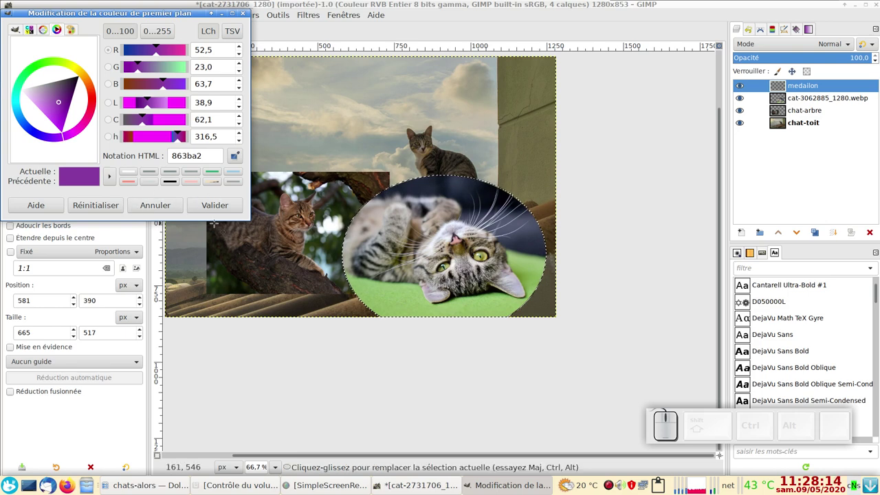
left_click(165, 203)
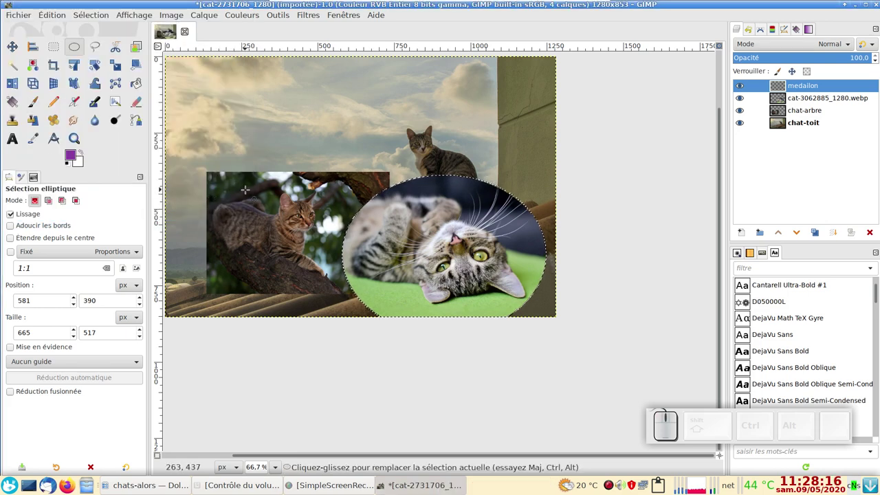
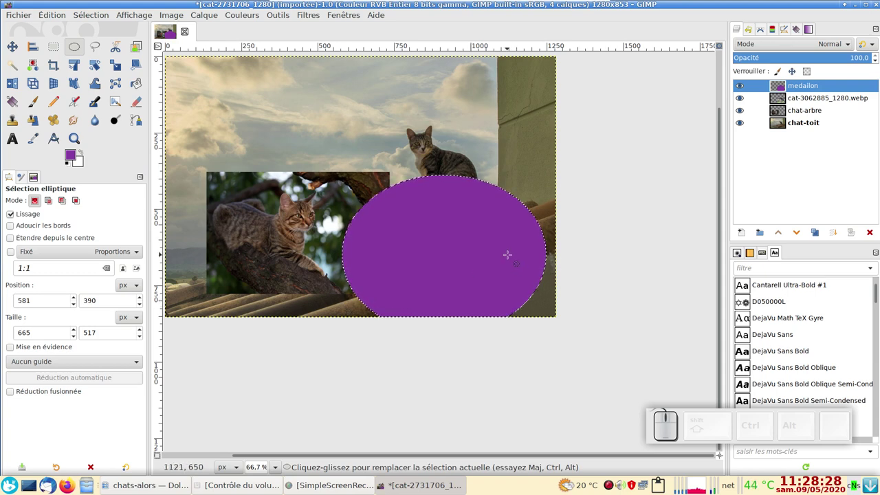
key("ctrl+shift+a")
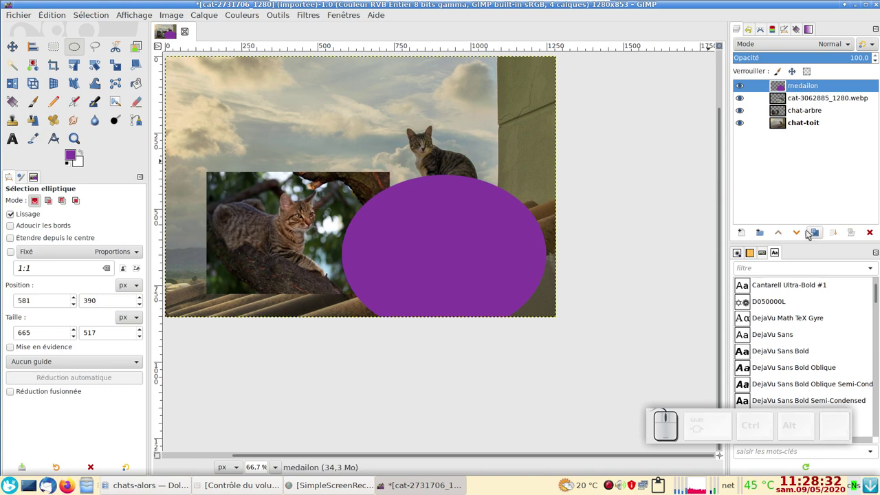
left_click(798, 233)
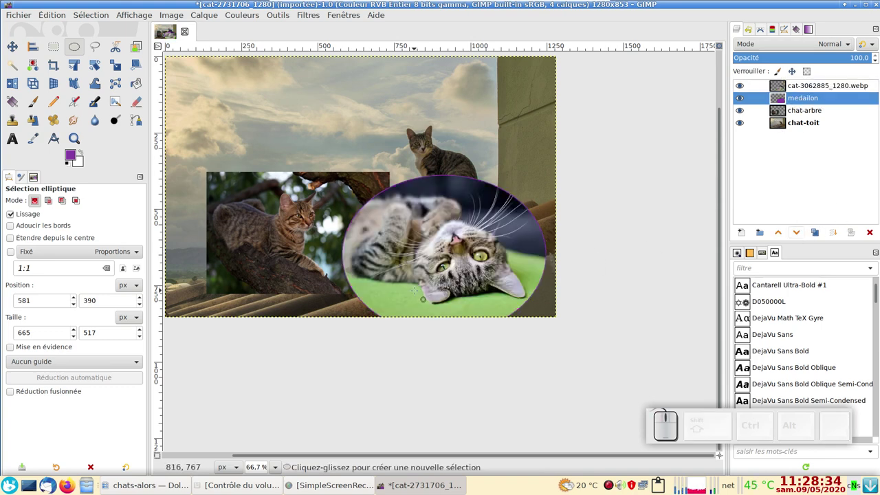
scroll("up", 3)
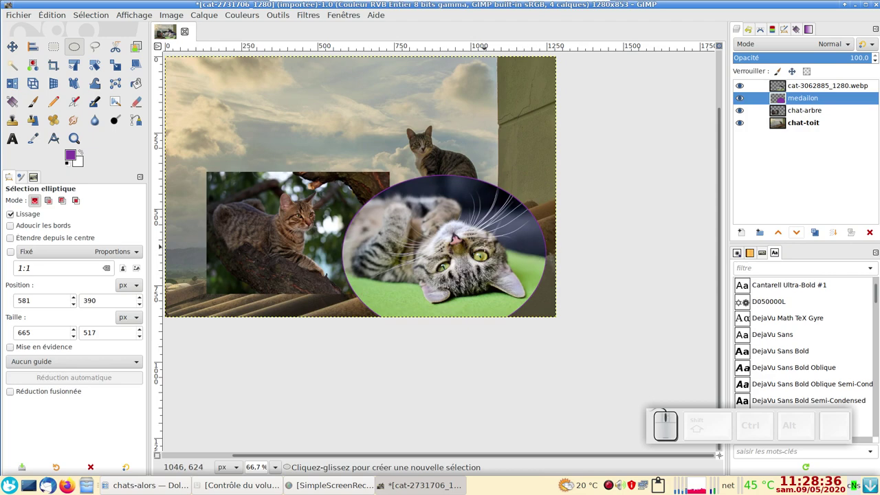
scroll("up", 3)
scroll("down", 3)
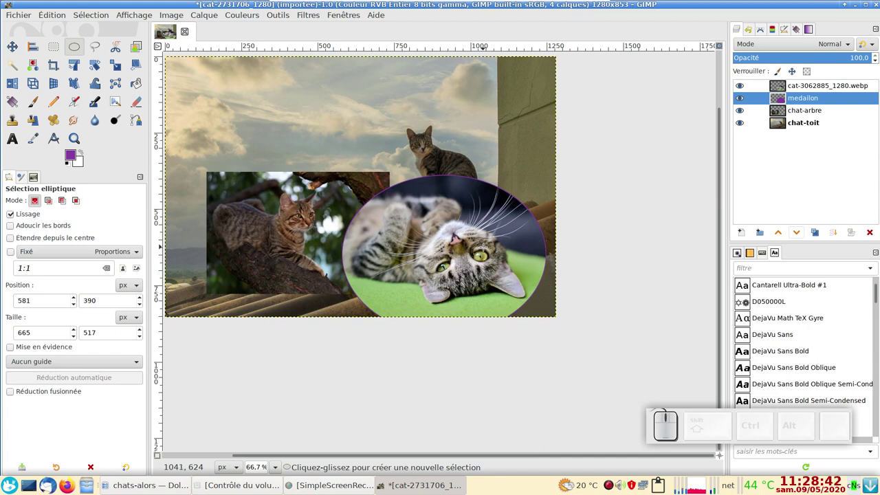
key("ctrl+z")
key("ctrl+z")
key("ctrl+z")
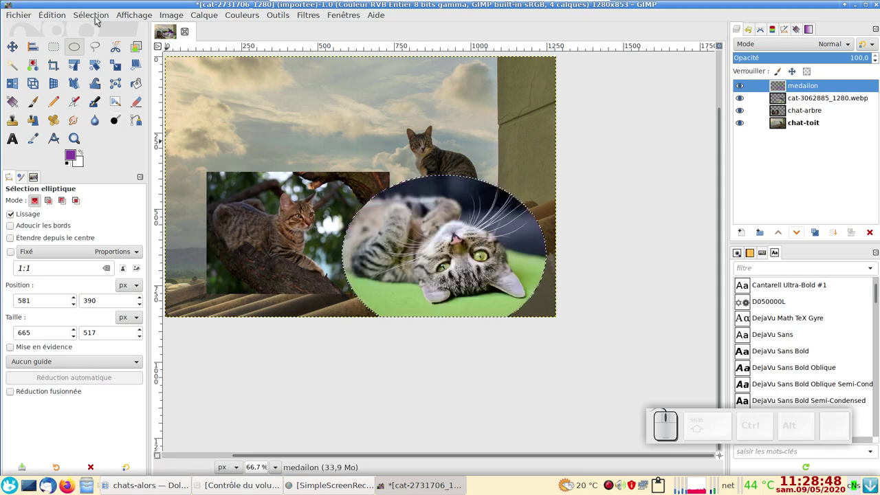
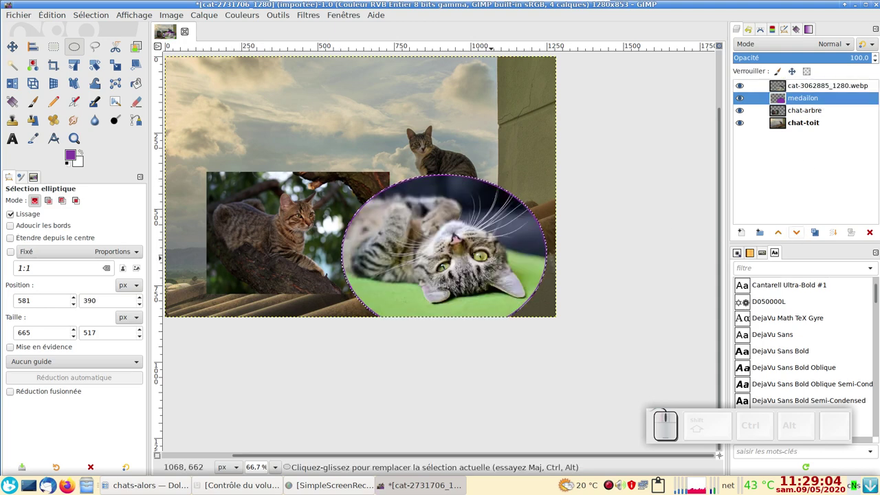
Clear the oval selection, link the cat photo and medallion layers, and undo a trial move.
key("ctrl+shift+a")
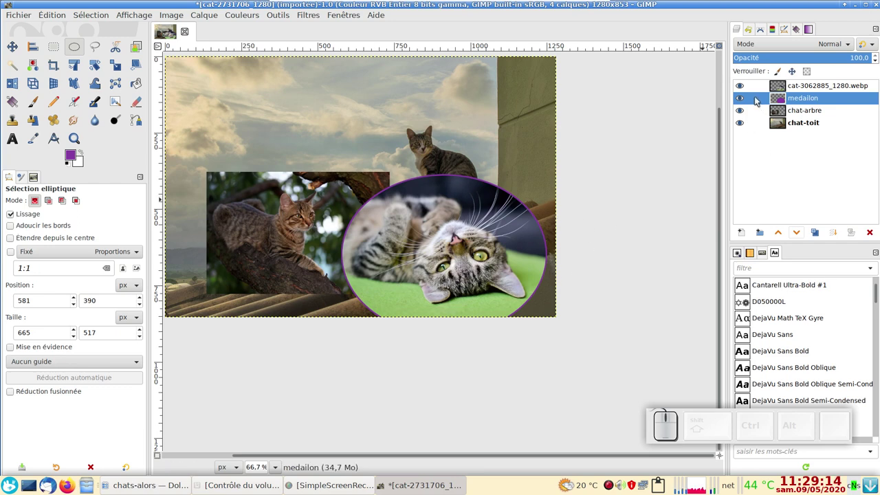
left_click(761, 99)
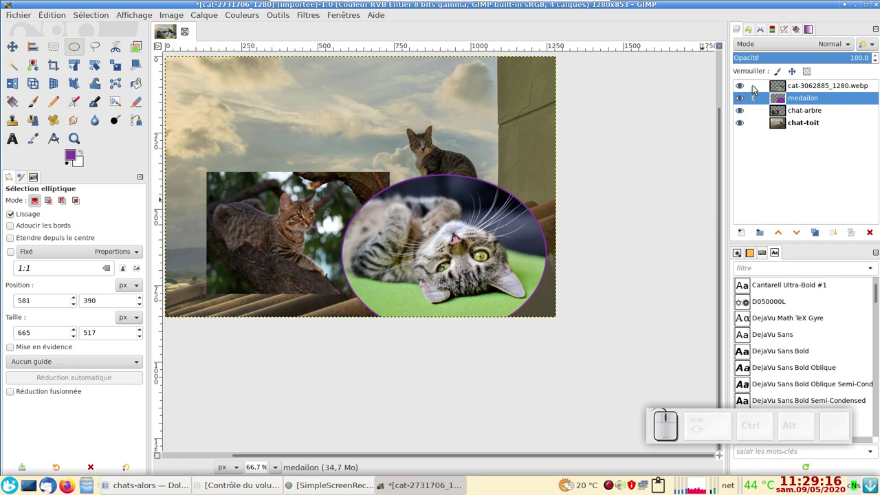
left_click(759, 88)
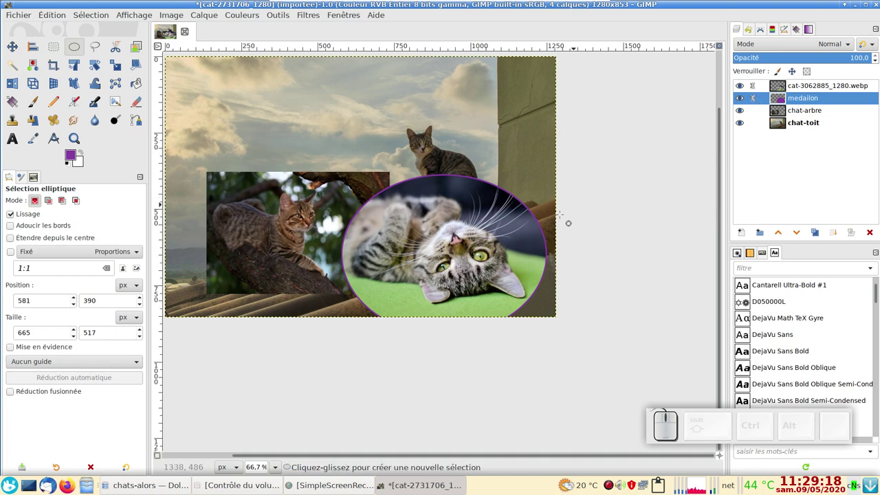
key("m")
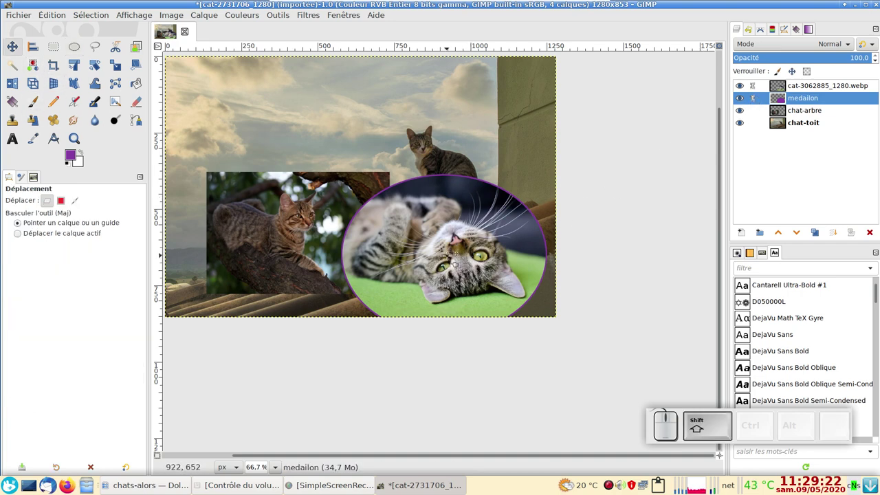
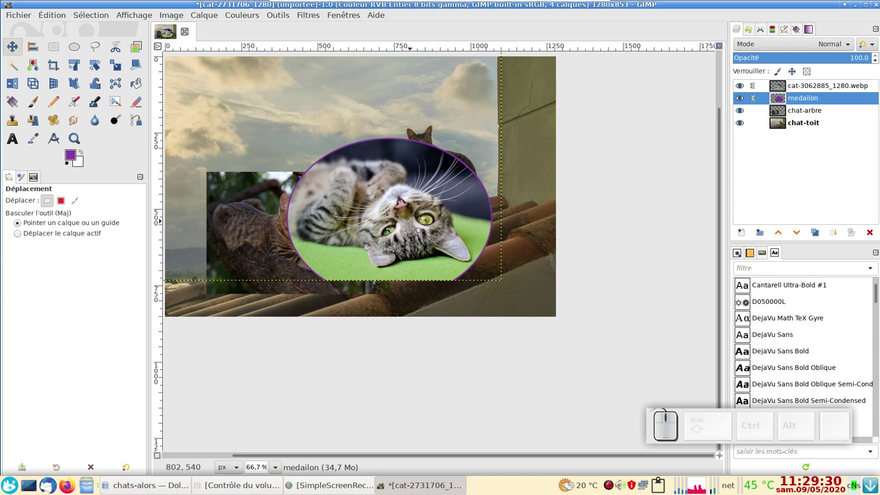
key("ctrl+z")
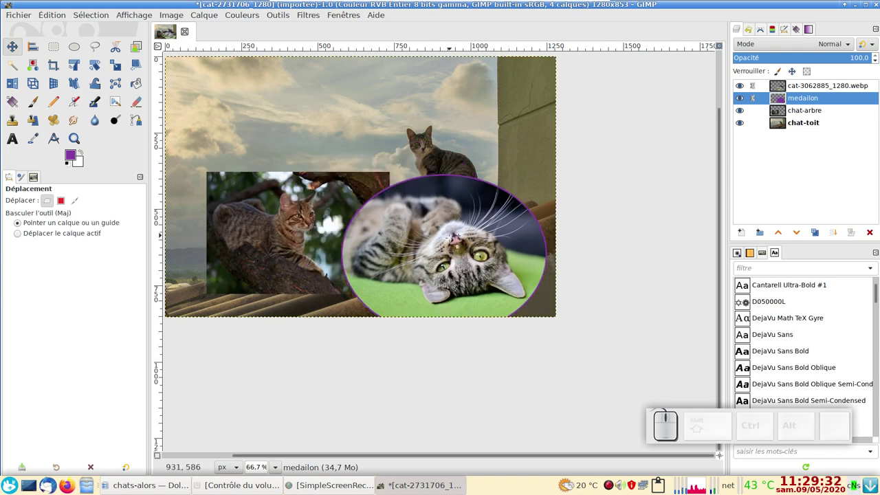
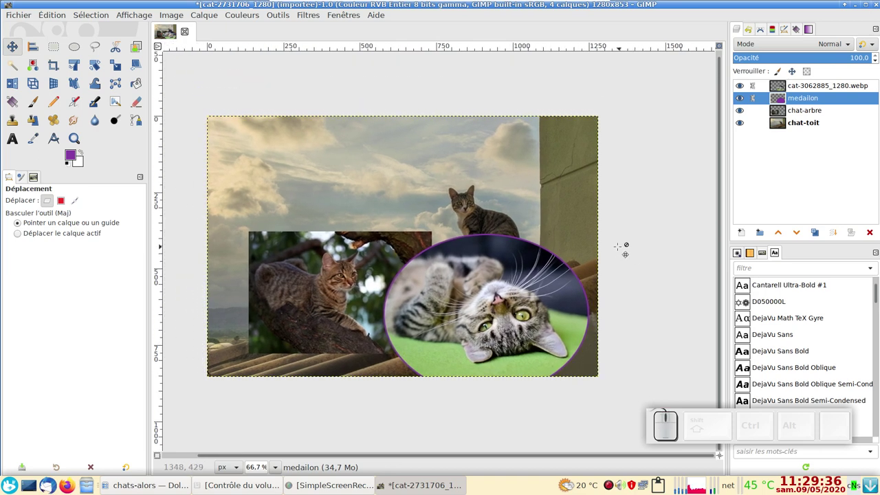
key("t")
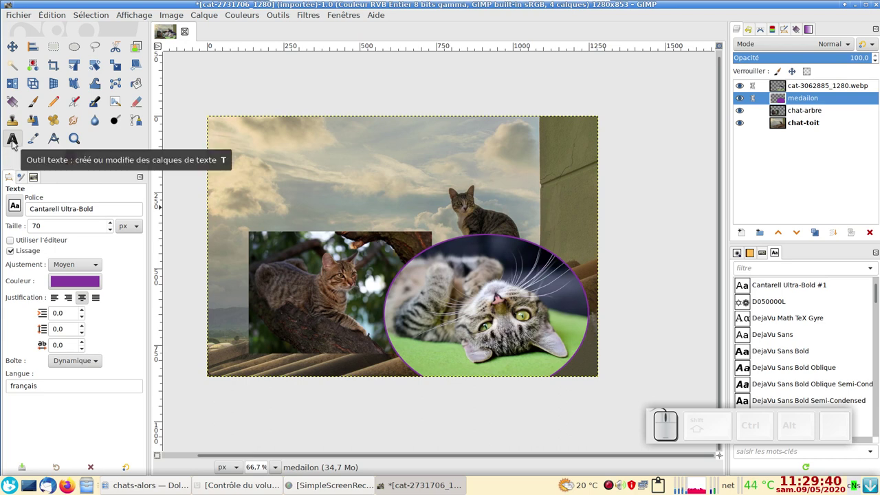
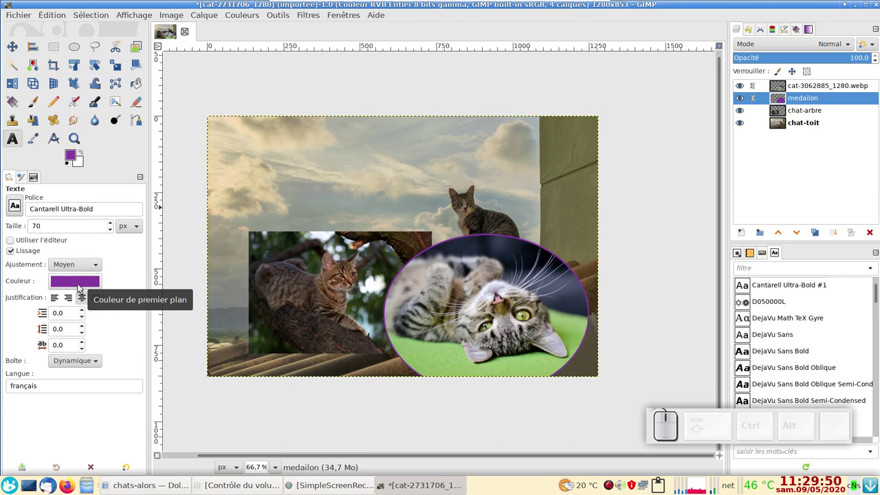
left_click(86, 284)
left_click(61, 206)
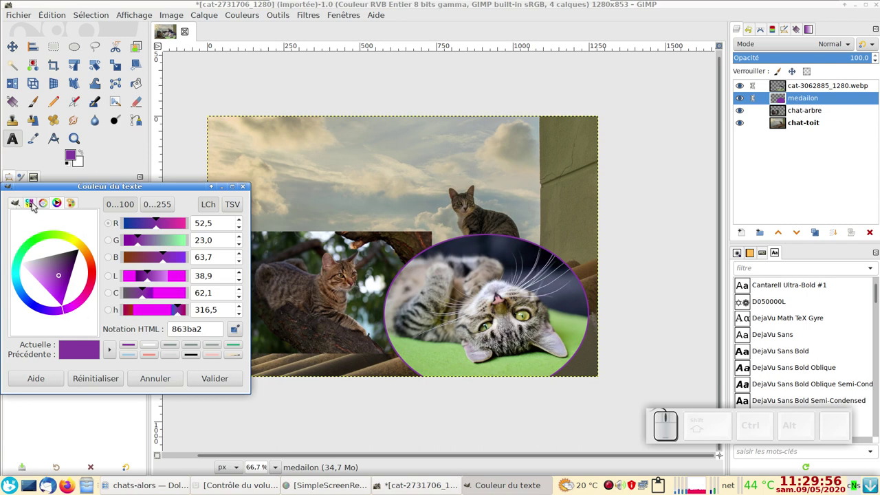
left_click(40, 202)
left_click(71, 200)
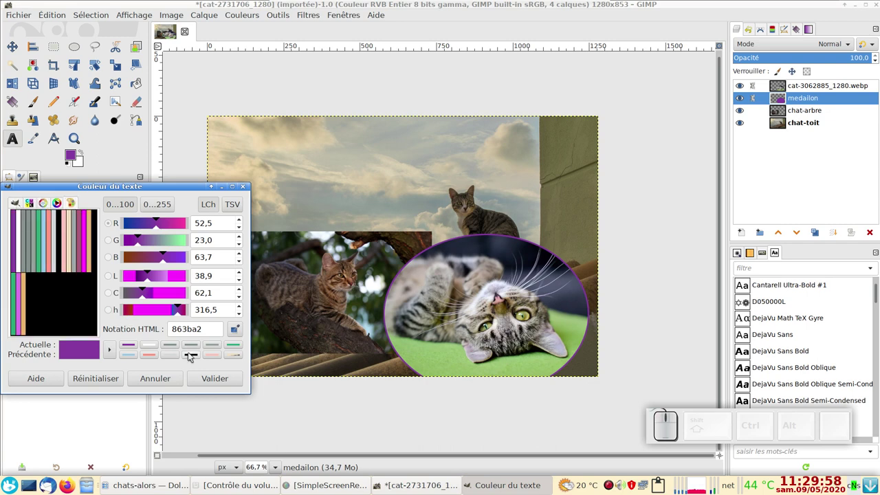
left_click(174, 378)
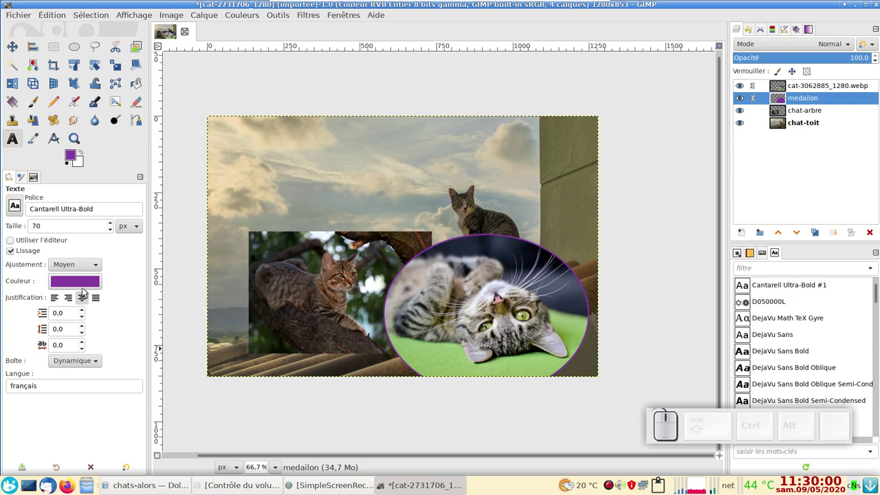
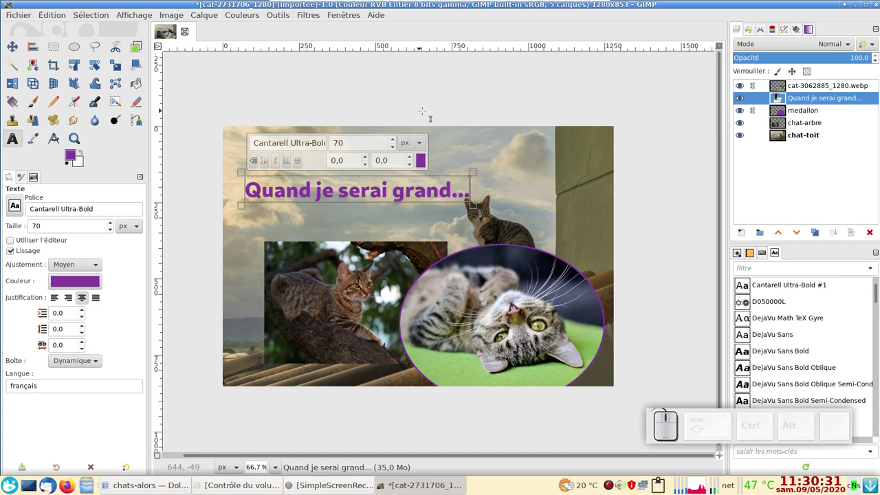
Finish editing the purple title text and get ready to reposition it.
key("Escape")
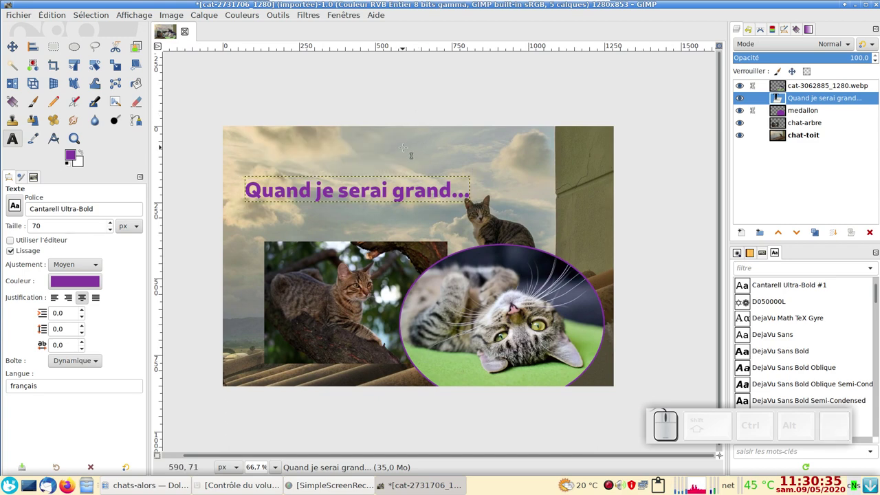
key("m")
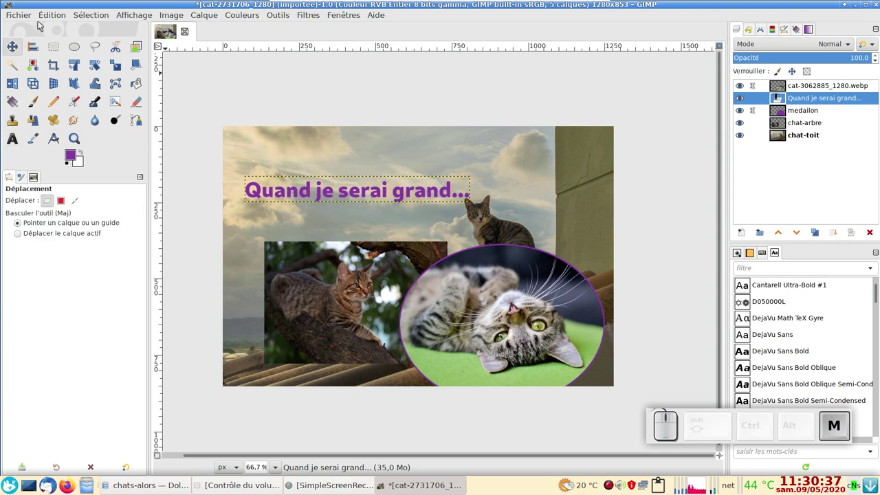
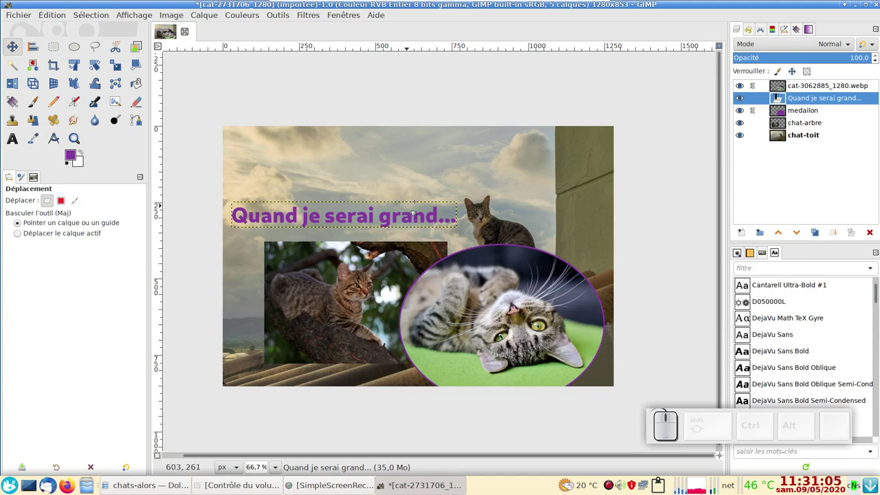
Nudge the purple title down beside the cat on the roof.
key("m")
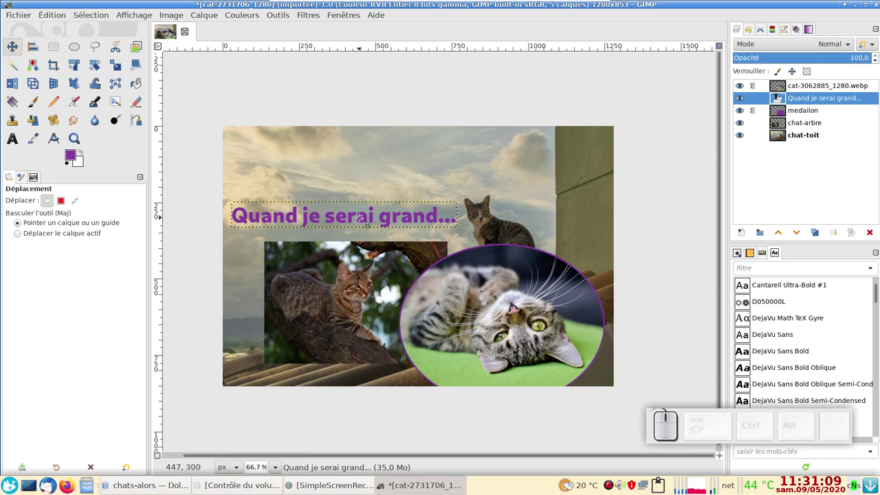
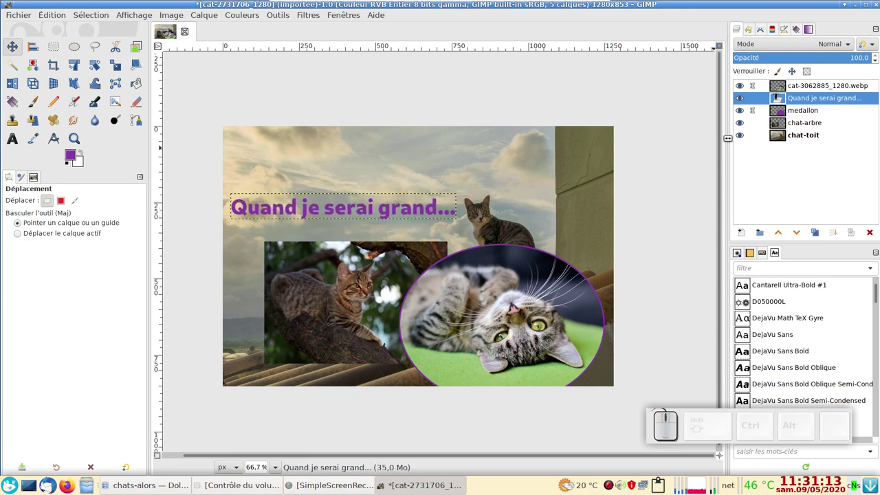
Duplicate the title layer and recolour the copy pink ff9482 for the shadow.
left_click(781, 101)
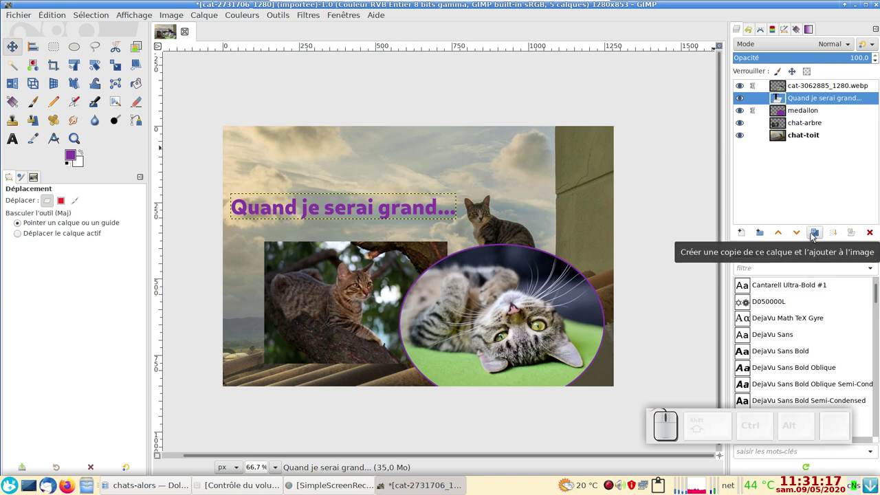
left_click(814, 235)
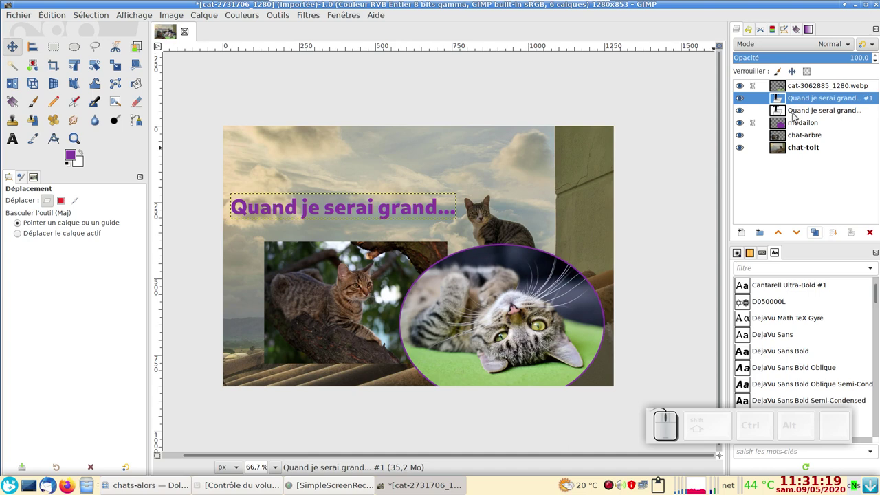
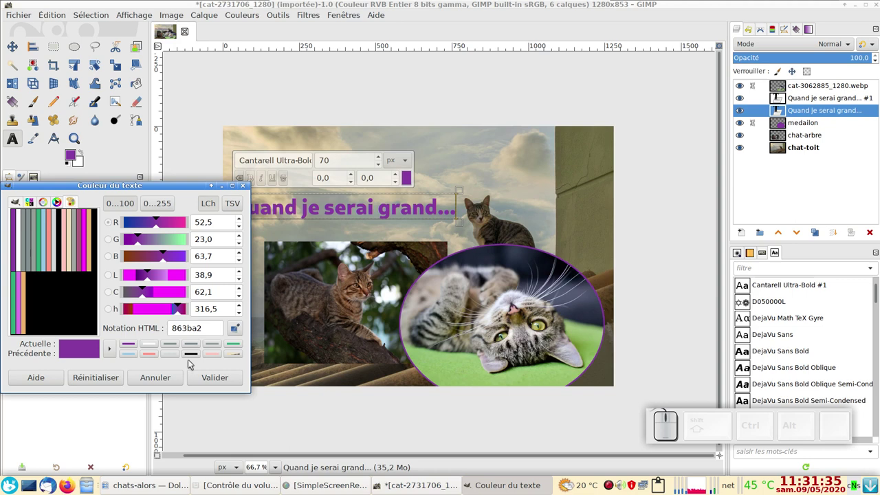
left_click(151, 352)
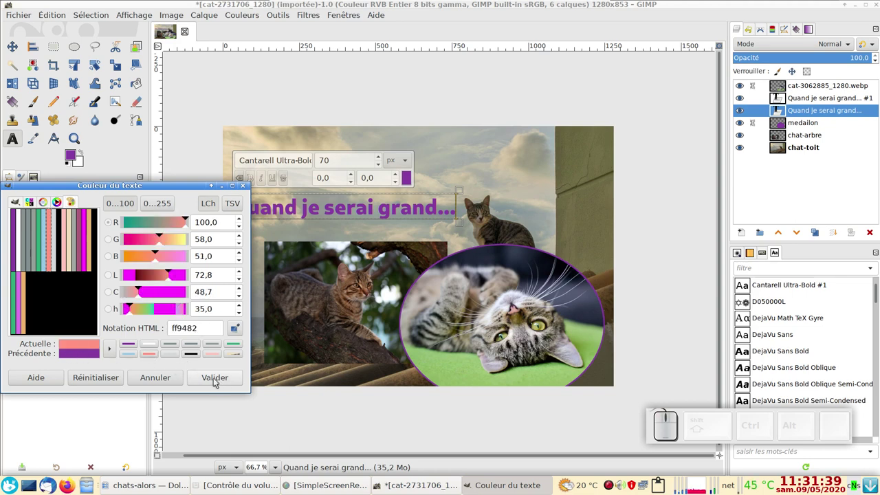
left_click(215, 379)
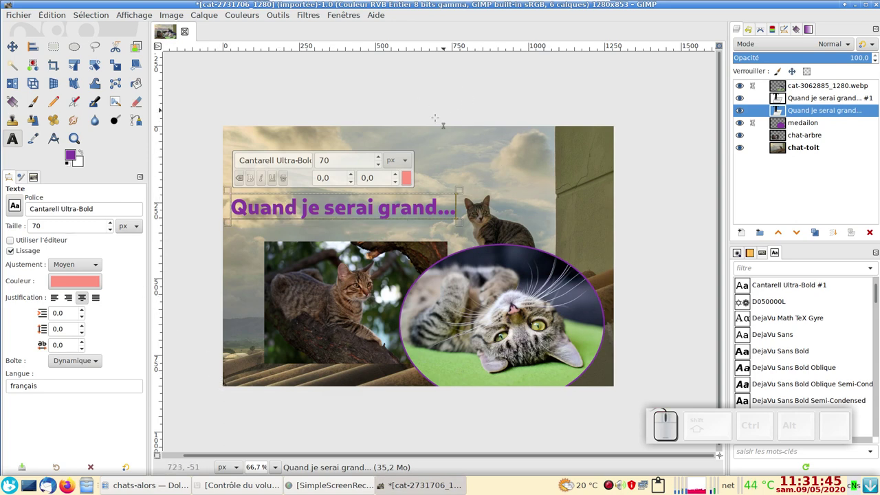
key("Escape")
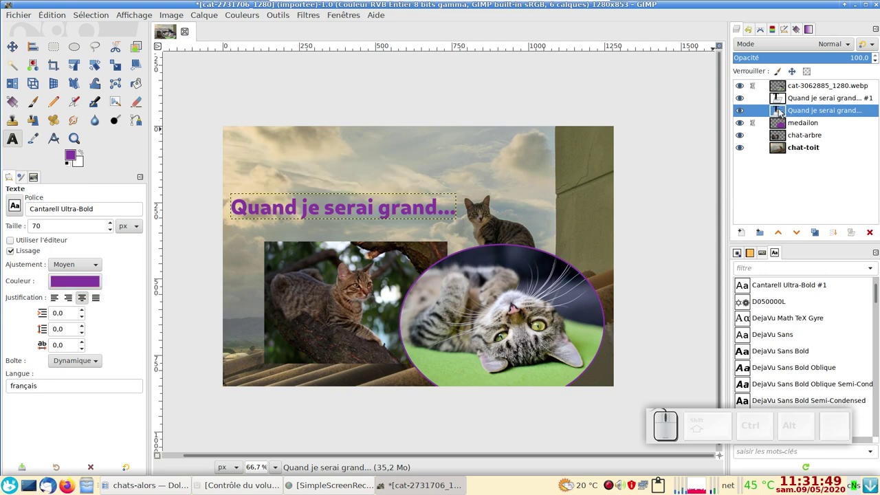
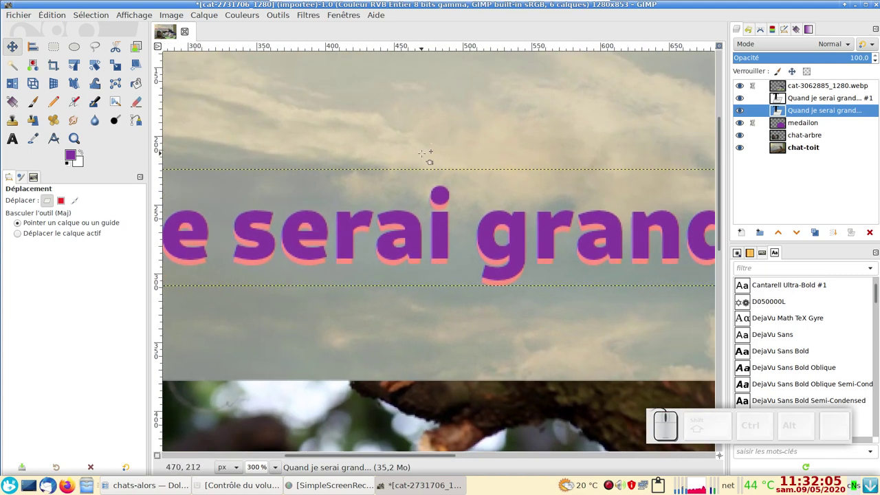
Nudge the pink title copy slightly down and right of the purple title with the arrow keys.
key("space")
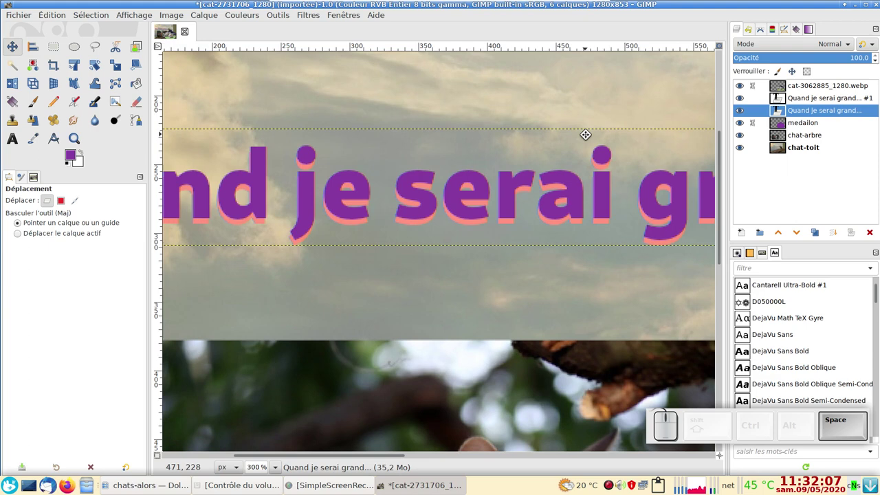
key("space")
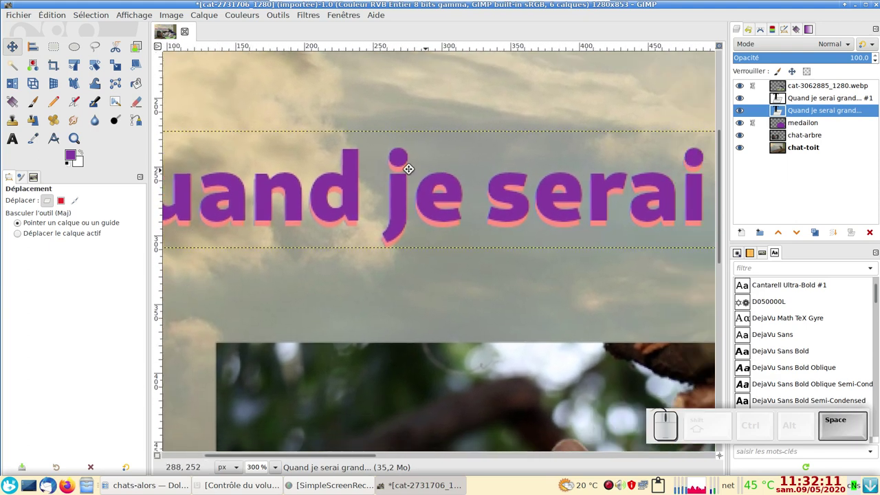
scroll("down", 3)
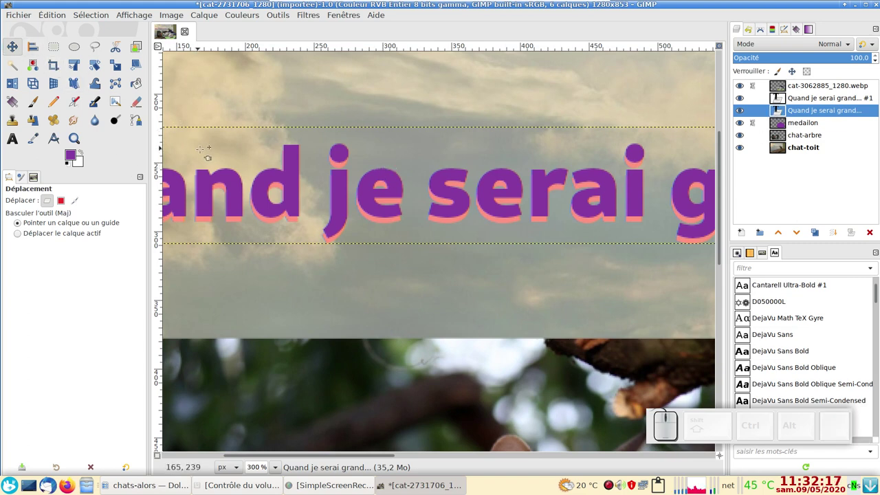
key("Right")
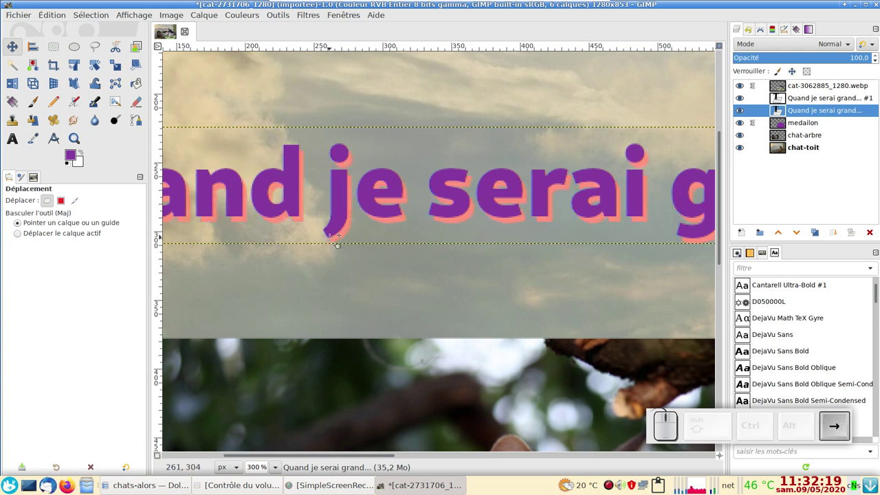
key("Down")
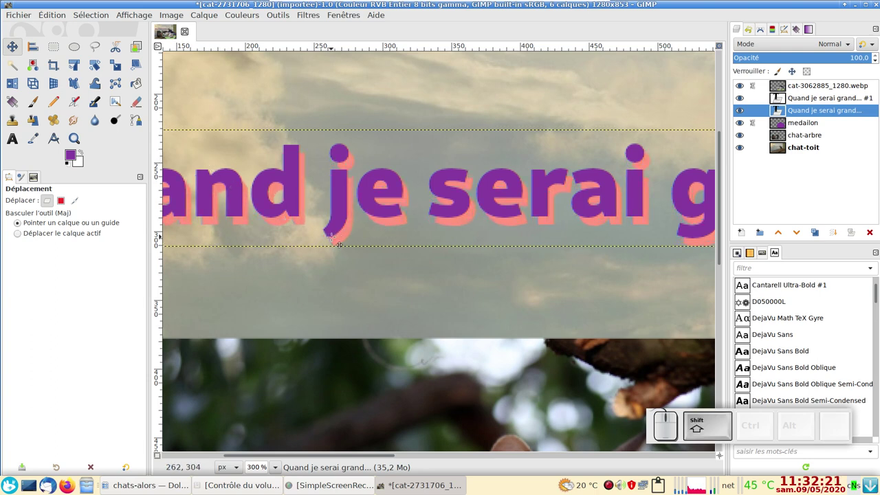
key("Up")
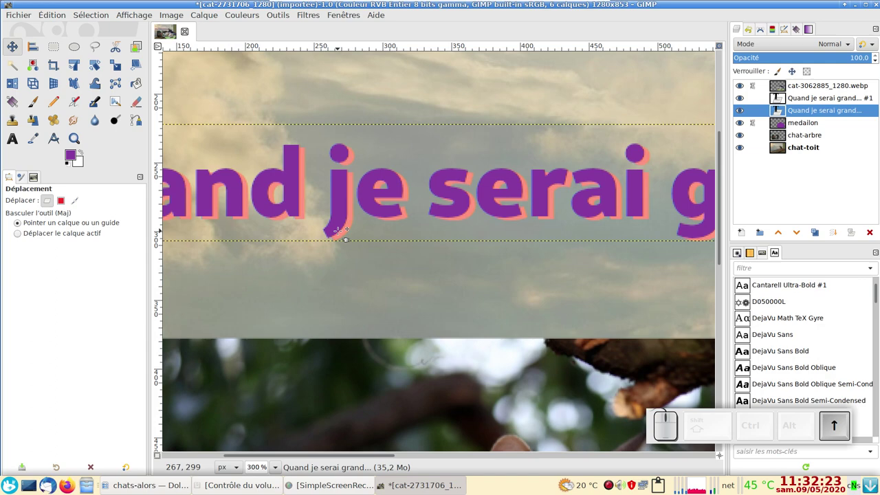
key("Down")
key("Left")
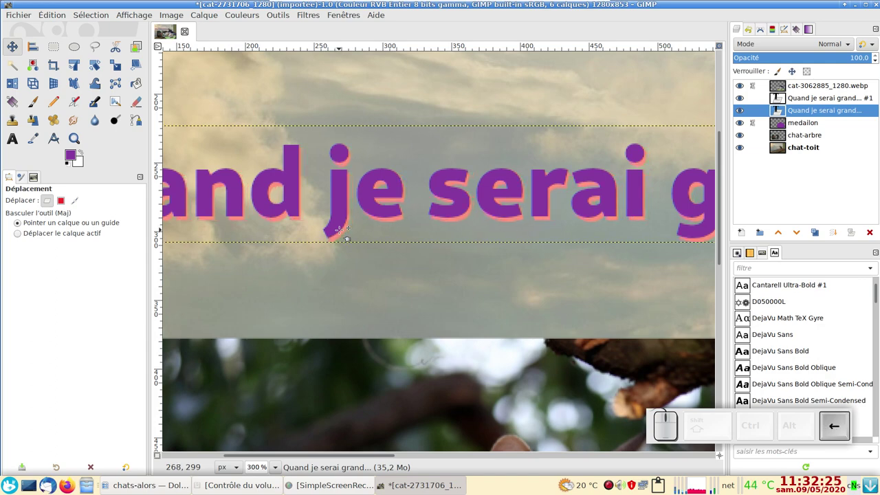
key("Right")
scroll("down", 3)
scroll("up", 3)
scroll("down", 3)
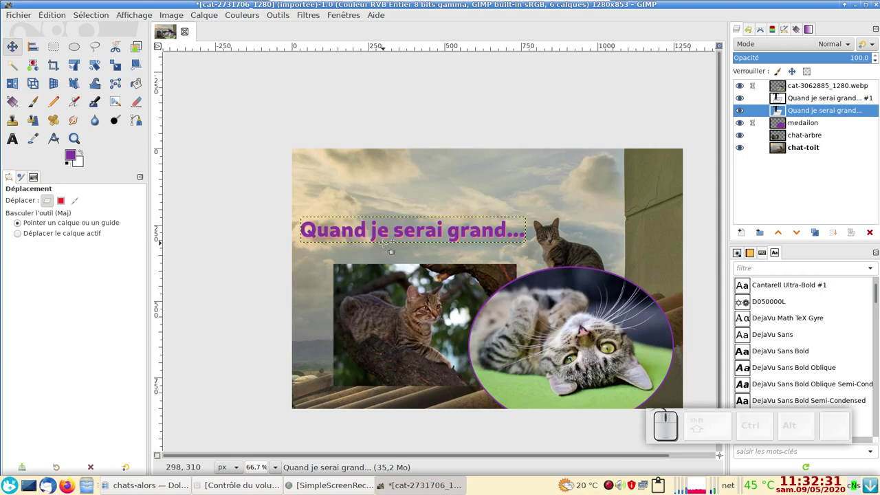
key("Down")
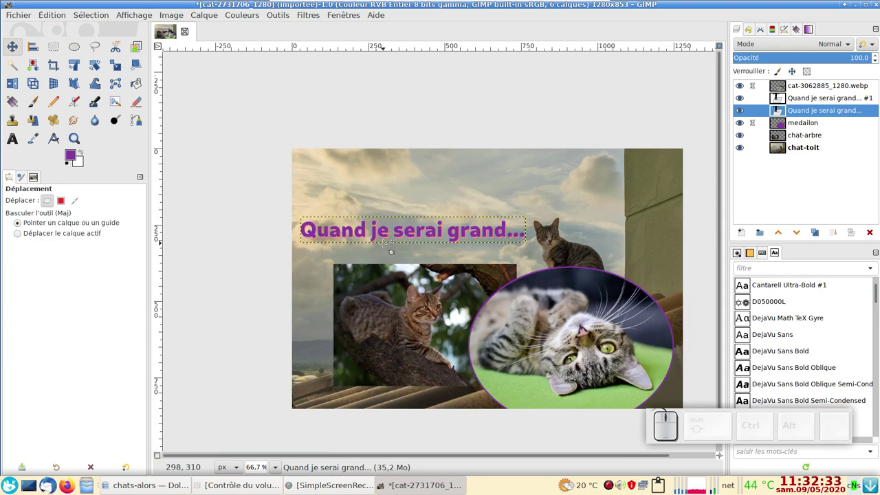
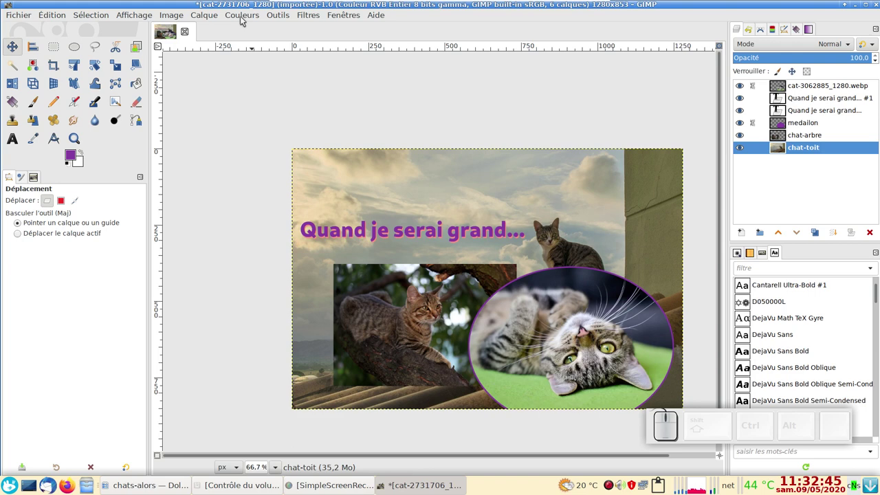
Bring up the Courbes adjustment on the chat-toit rooftop layer.
left_click(242, 17)
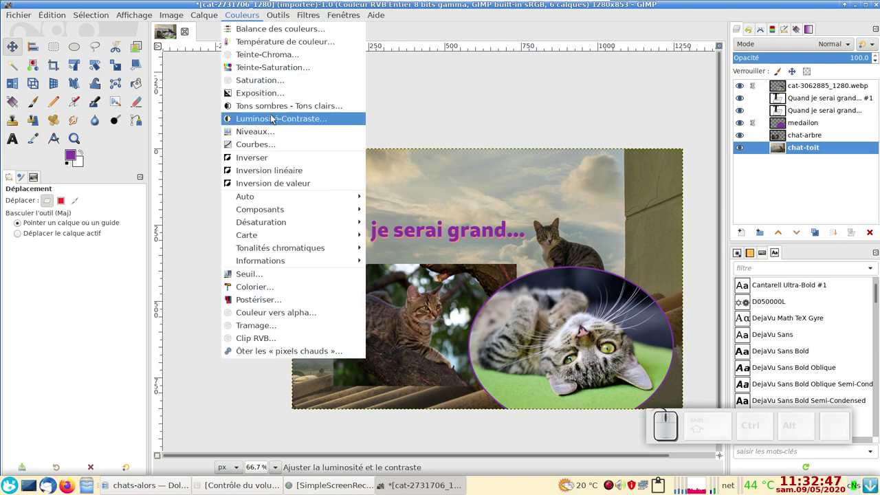
left_click(286, 143)
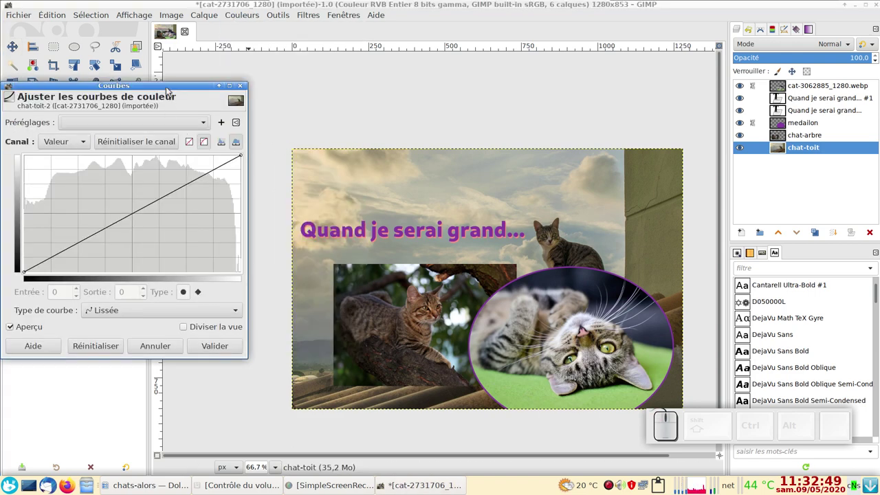
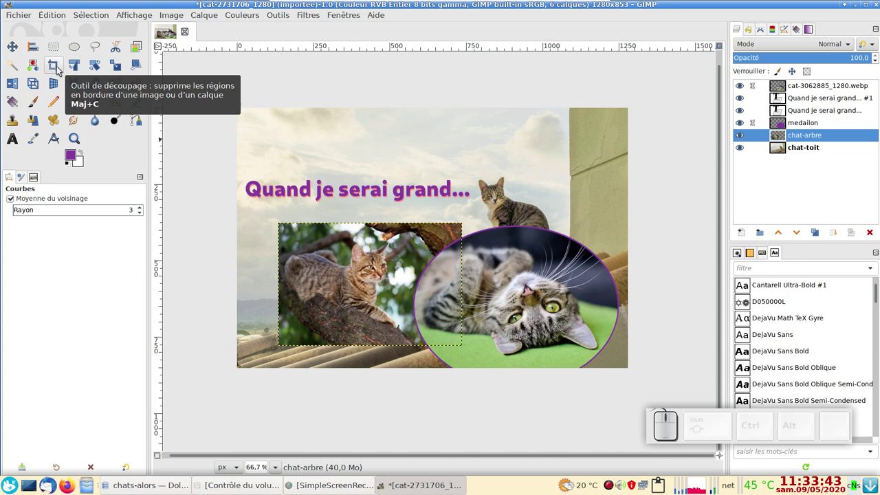
Set the Crop tool to a fixed 1920:1080 aspect ratio.
left_click(59, 67)
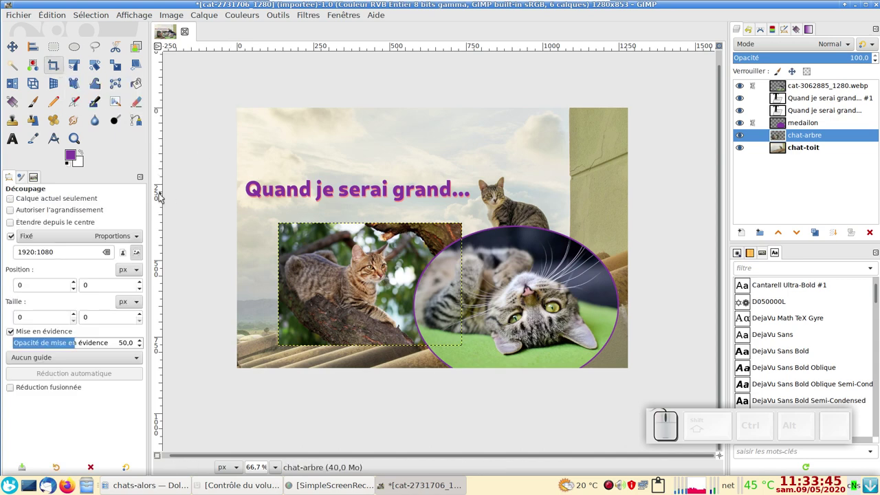
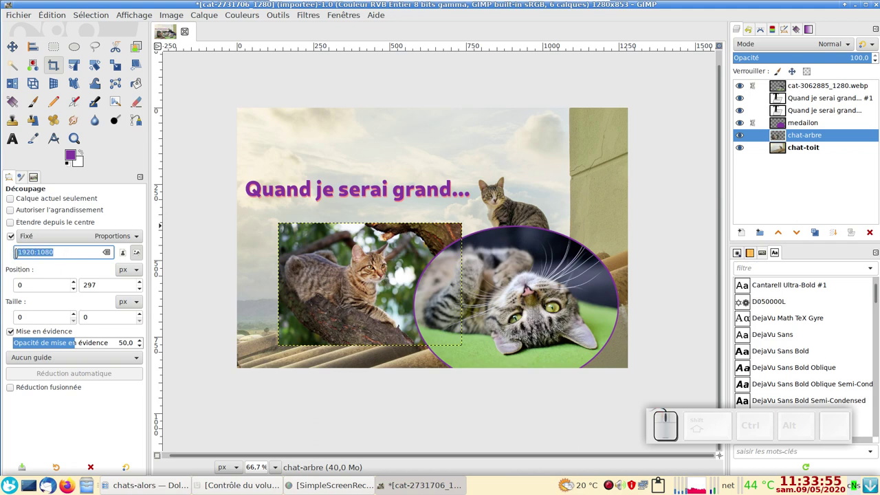
key("KP_1")
key("KP_9")
key("KP_2")
key("KP_0")
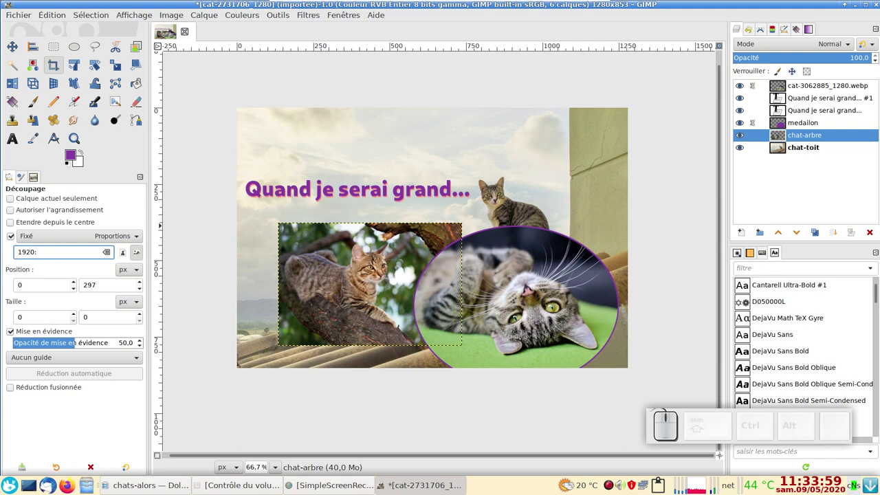
key("KP_1")
key("KP_0")
key("KP_8")
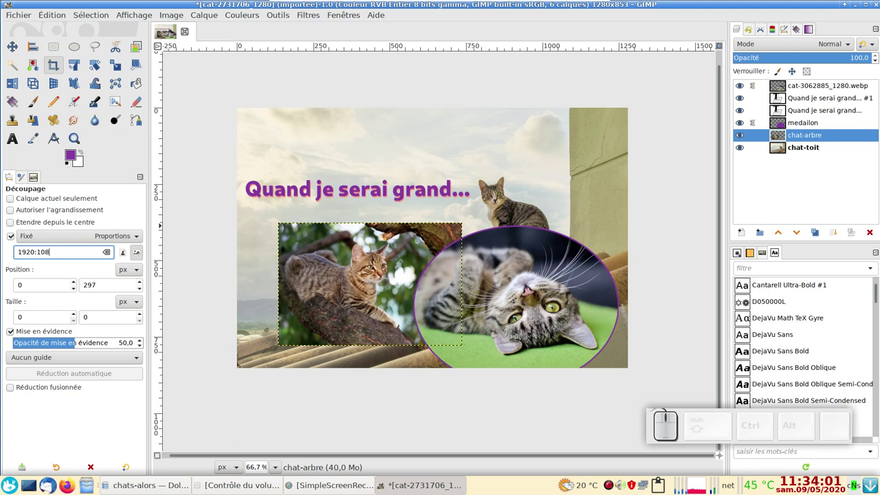
key("KP_0")
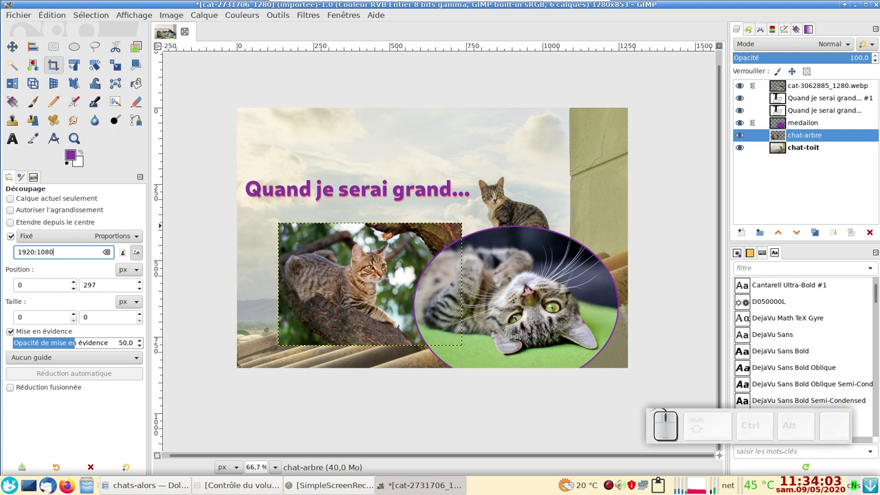
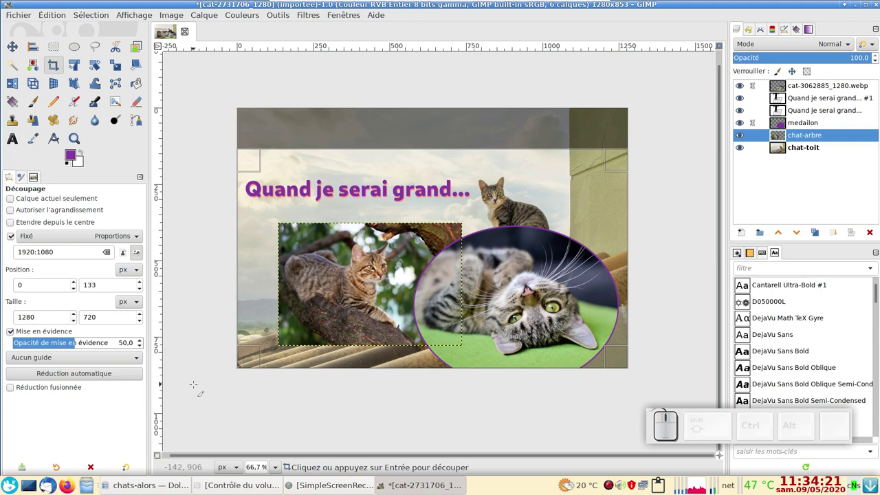
Apply the 1280×720 crop at y=133 and review the result with the panels hidden.
key("Return")
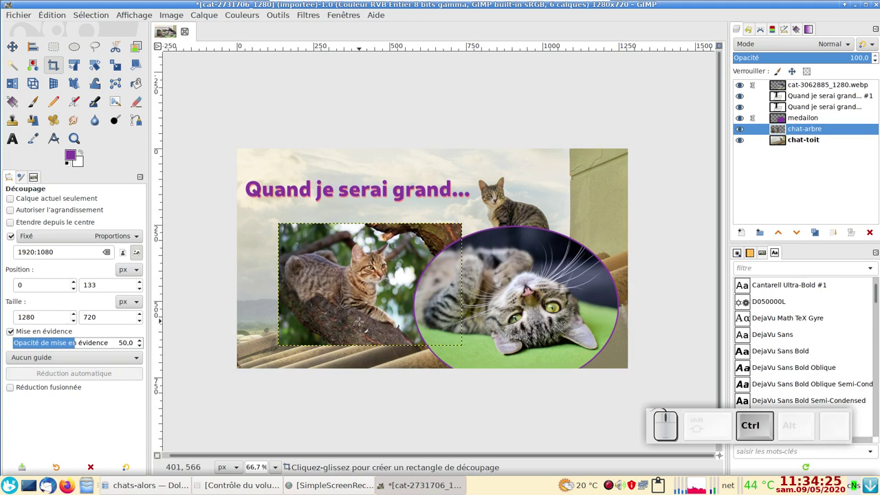
scroll("up", 3)
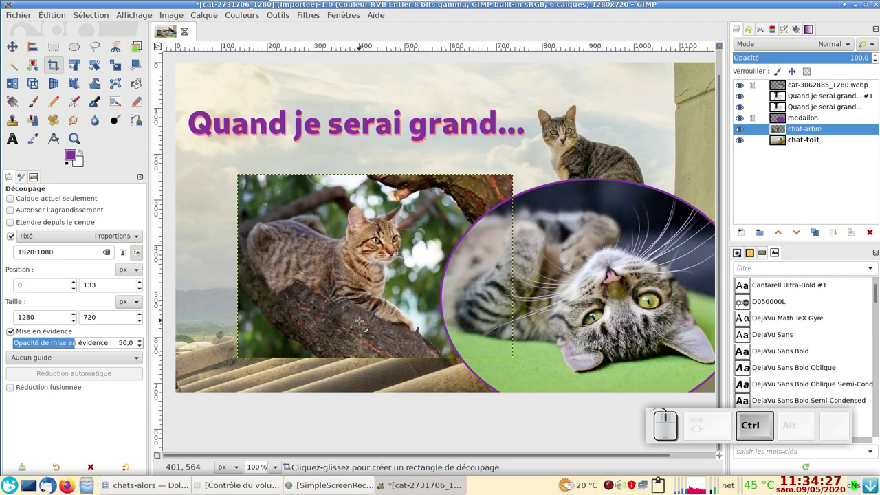
key("Tab")
scroll("down", 3)
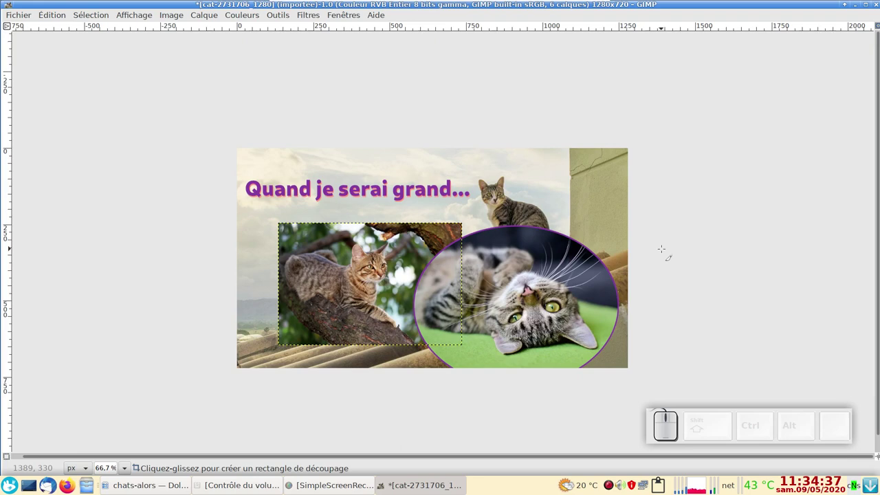
key("Tab")
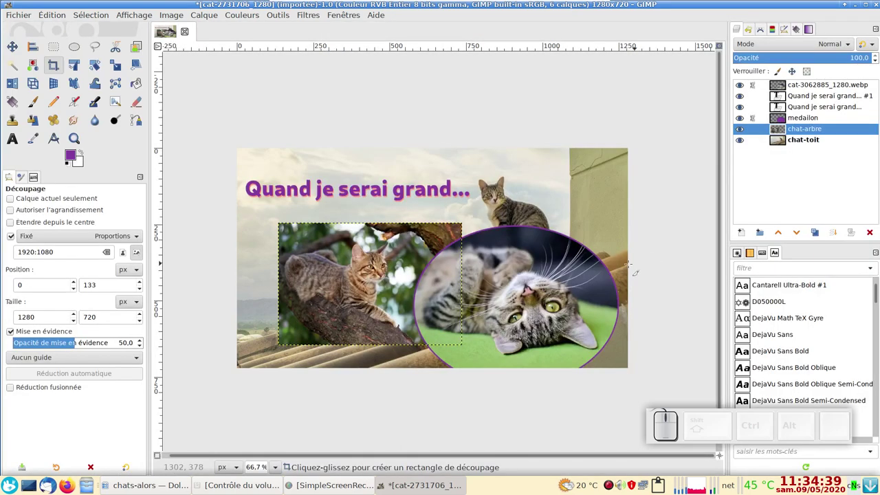